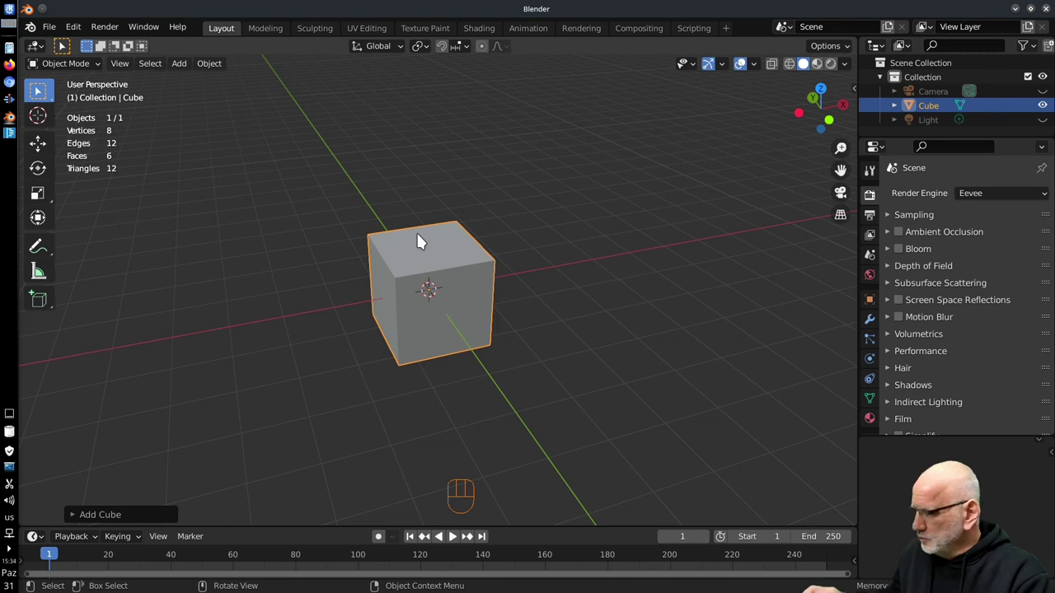
# Step: Place the 3D cursor at many spots around the cube, finishing on its front face
pyautogui.rightClick(635, 281)
pyautogui.rightClick(554, 190)
pyautogui.rightClick(652, 239)
pyautogui.rightClick(624, 365)
pyautogui.rightClick(517, 416)
pyautogui.rightClick(621, 320)
pyautogui.rightClick(613, 253)
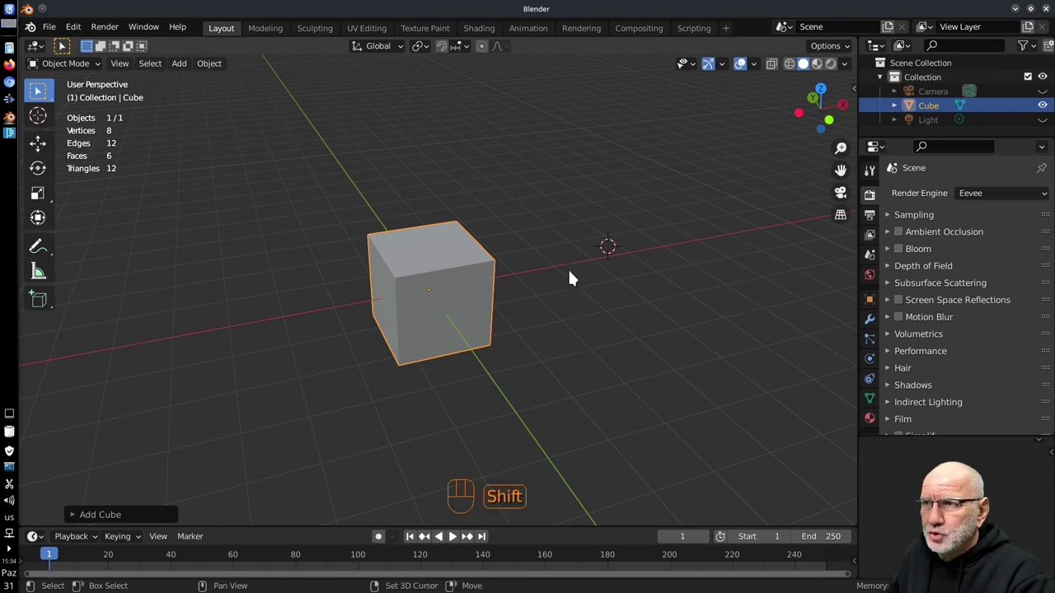
pyautogui.rightClick(559, 225)
pyautogui.rightClick(643, 272)
pyautogui.rightClick(617, 381)
pyautogui.rightClick(419, 426)
pyautogui.rightClick(253, 442)
pyautogui.rightClick(223, 255)
pyautogui.rightClick(307, 111)
pyautogui.rightClick(529, 126)
pyautogui.rightClick(624, 245)
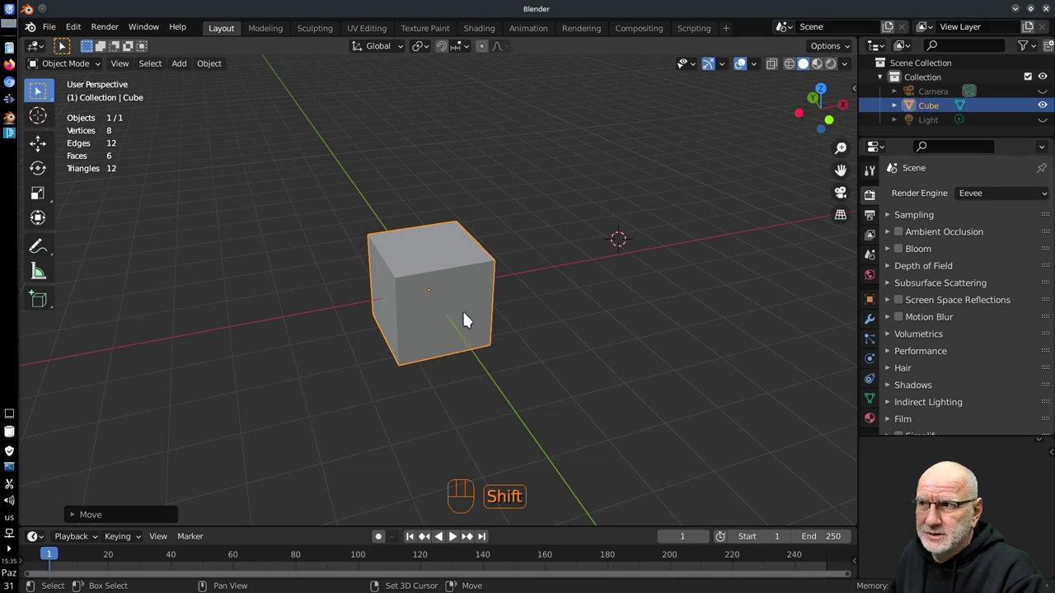
pyautogui.rightClick(469, 319)
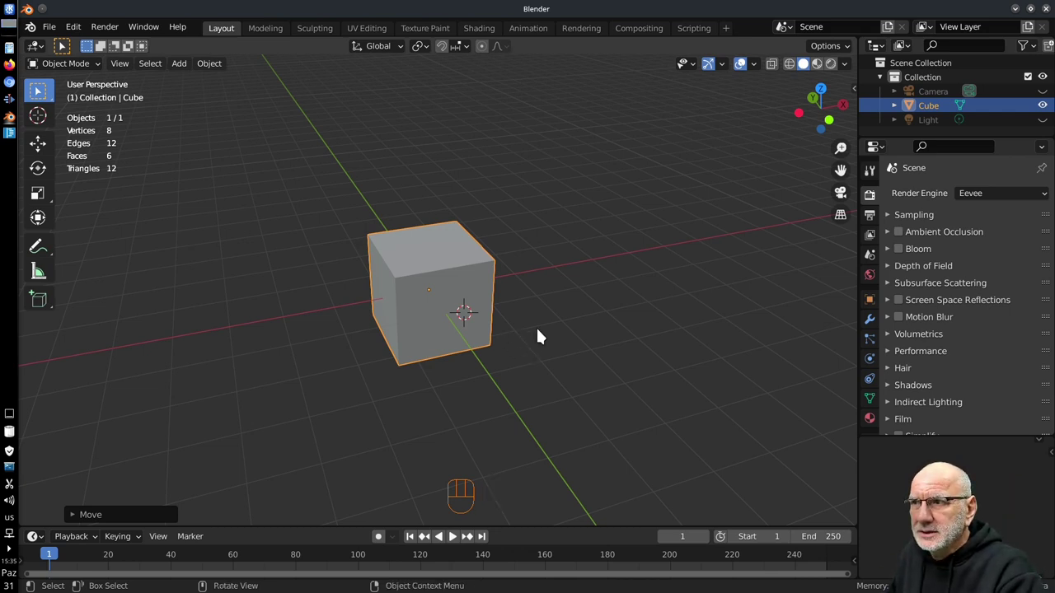
# Step: Orbit around the cube and place the 3D cursor at several more spots on it
pyautogui.moveTo(544, 336); pyautogui.dragTo(351, 279)
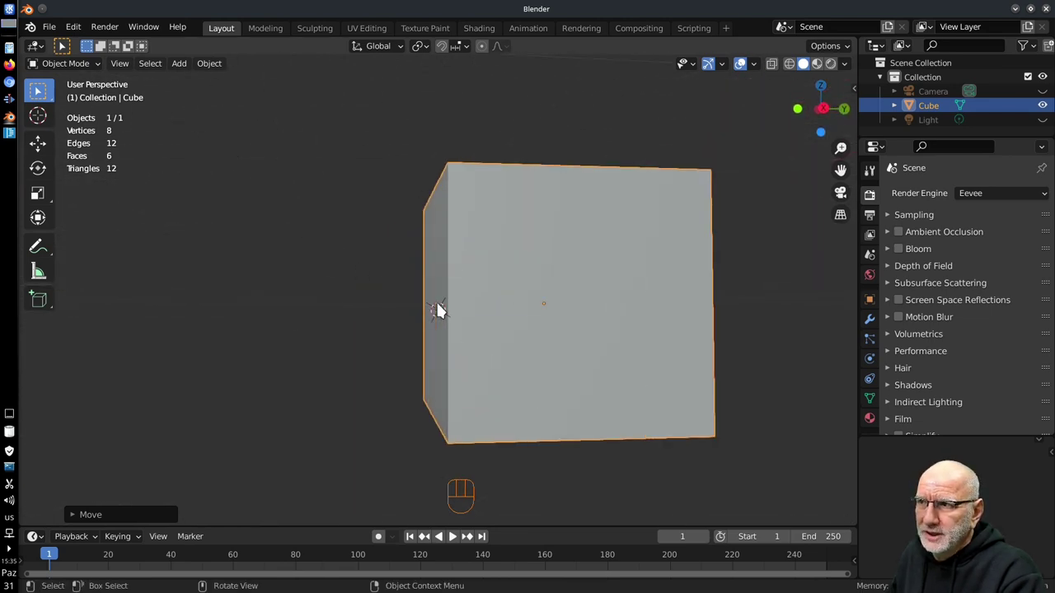
pyautogui.moveTo(432, 301); pyautogui.dragTo(518, 301)
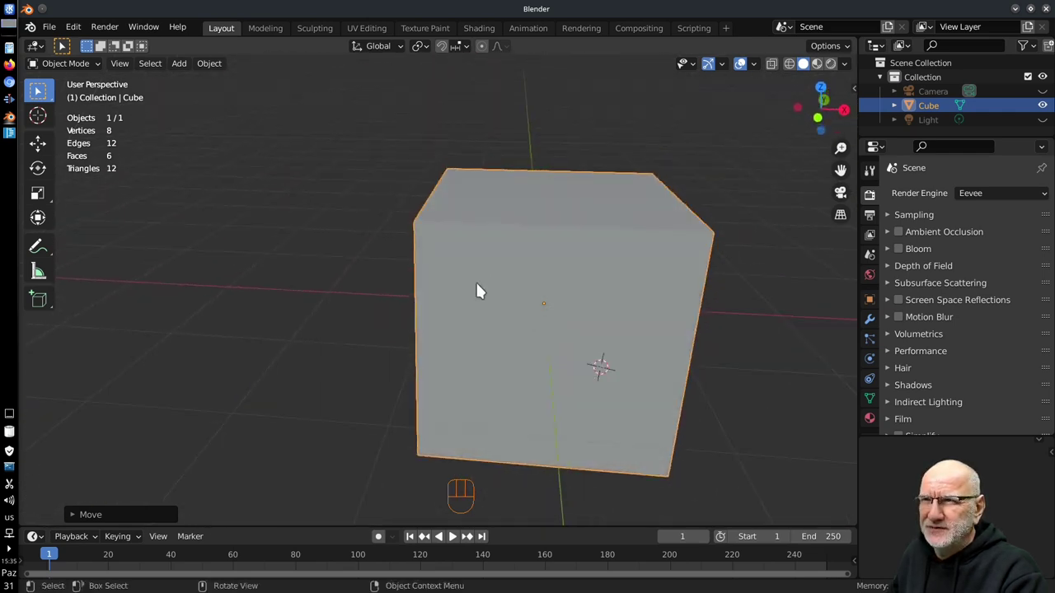
pyautogui.moveTo(462, 345); pyautogui.dragTo(502, 346)
pyautogui.rightClick(471, 282)
pyautogui.rightClick(470, 325)
pyautogui.rightClick(421, 315)
pyautogui.rightClick(413, 262)
pyautogui.rightClick(452, 237)
pyautogui.rightClick(476, 222)
pyautogui.rightClick(489, 279)
pyautogui.moveTo(343, 380); pyautogui.dragTo(373, 385)
pyautogui.moveTo(370, 367); pyautogui.dragTo(448, 333)
pyautogui.moveTo(459, 324); pyautogui.dragTo(462, 248)
pyautogui.moveTo(466, 268); pyautogui.dragTo(462, 261)
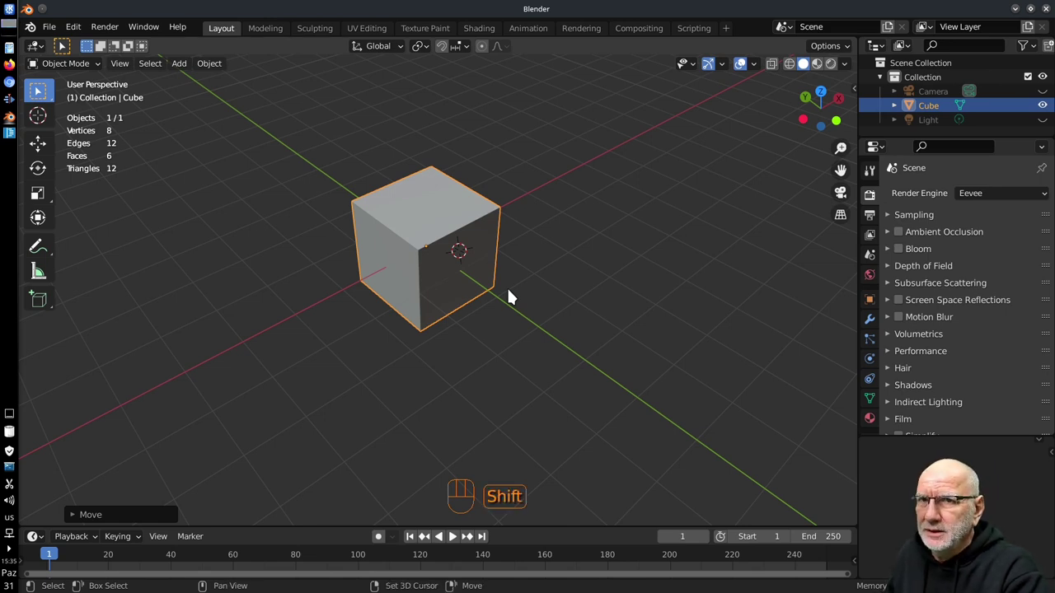
# Step: Snap the 3D cursor back to the cube's centre via Shift+S Cursor to Selected
pyautogui.press('shift+s')
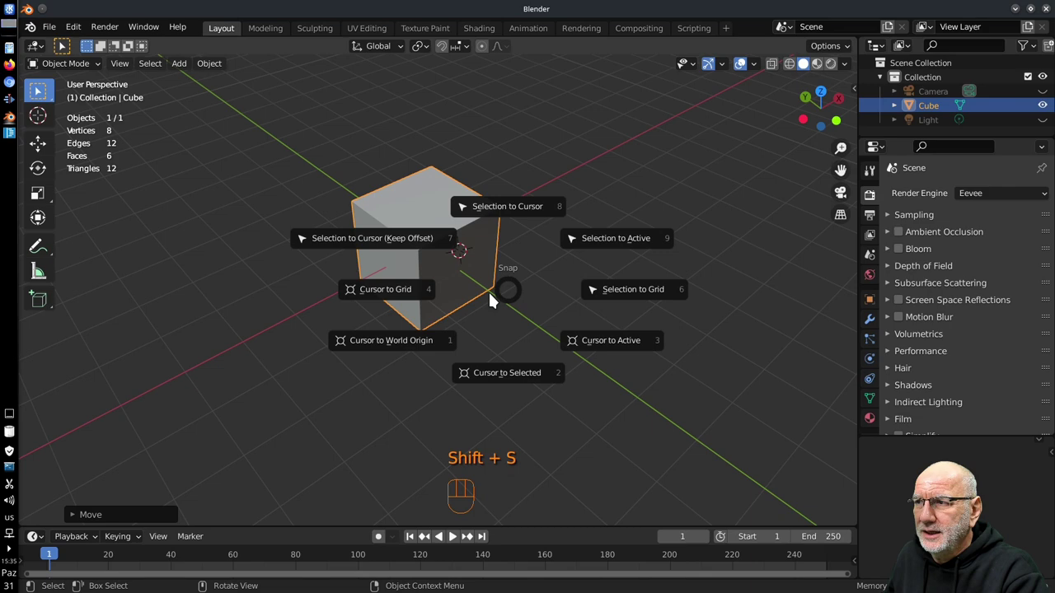
pyautogui.moveTo(484, 301); pyautogui.dragTo(455, 297)
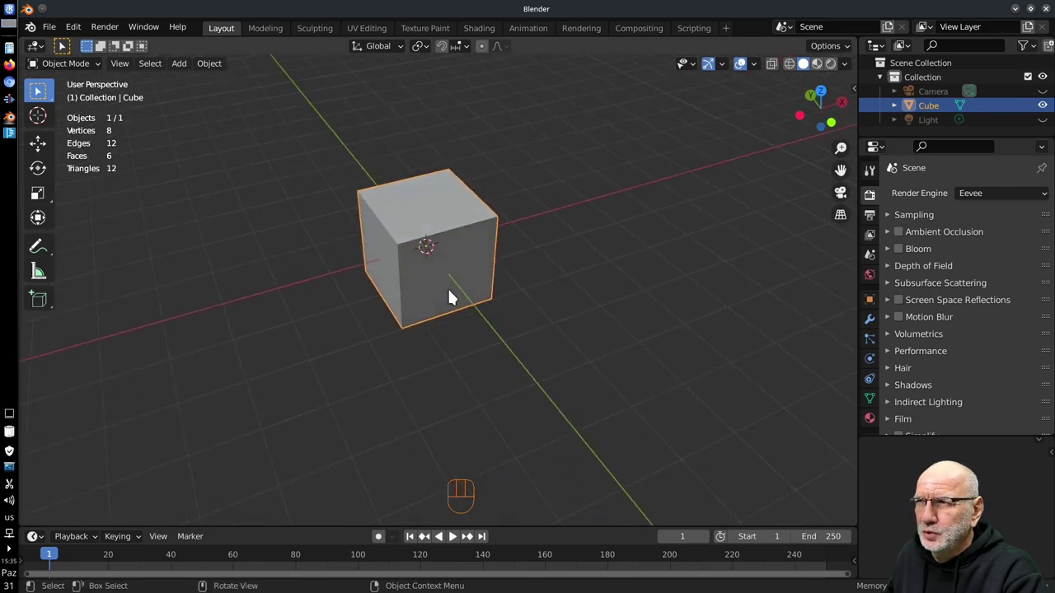
pyautogui.moveTo(431, 262); pyautogui.dragTo(518, 319)
pyautogui.moveTo(528, 324); pyautogui.dragTo(526, 268)
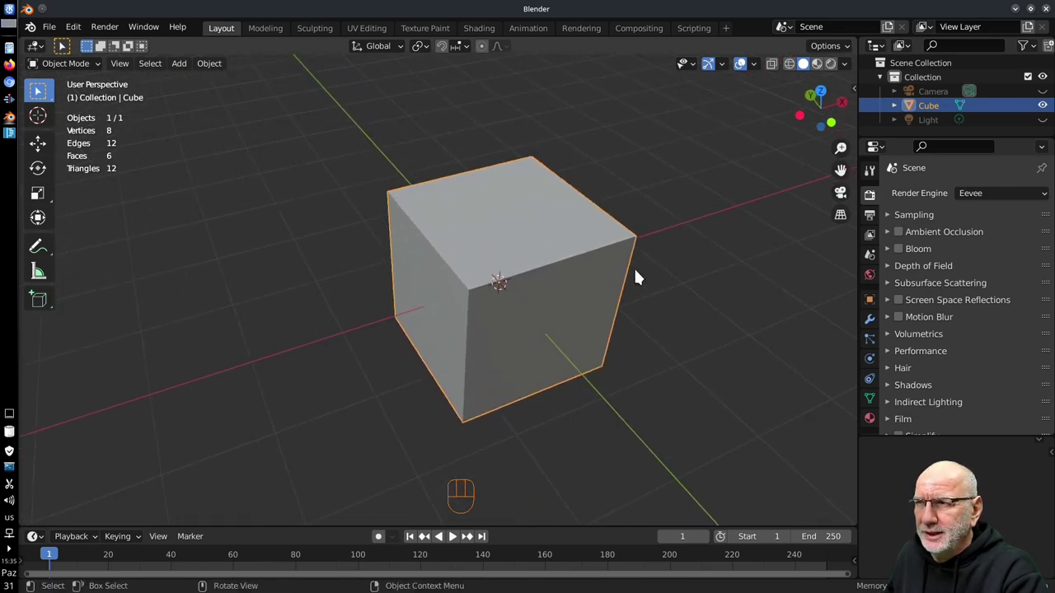
pyautogui.moveTo(623, 283); pyautogui.dragTo(580, 271)
pyautogui.middleClick(529, 276)
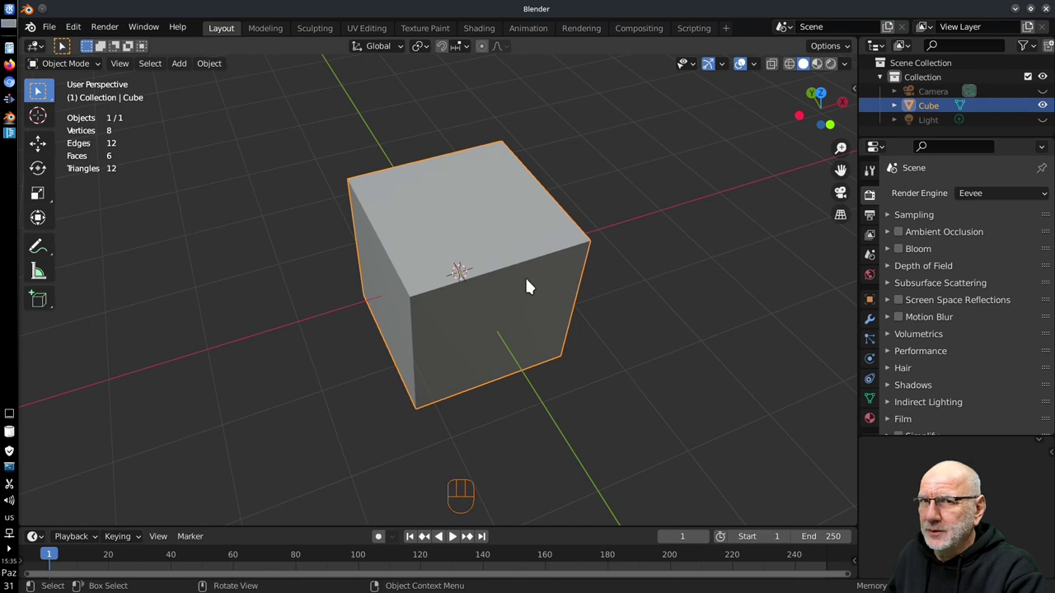
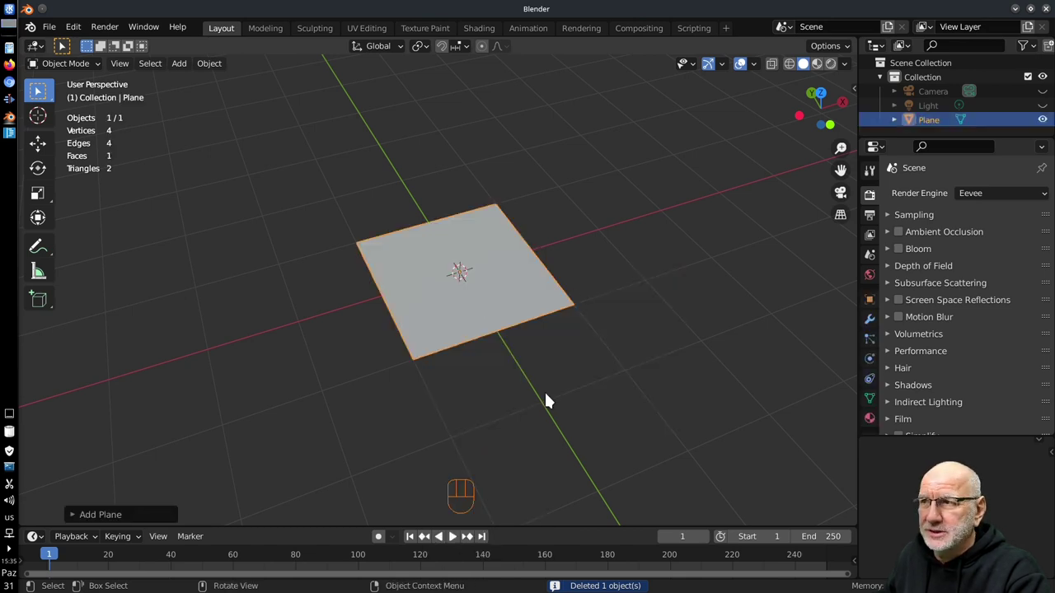
# Step: Place the cursor beside the new plane, then snap it back to the world origin
pyautogui.moveTo(544, 398); pyautogui.dragTo(487, 376)
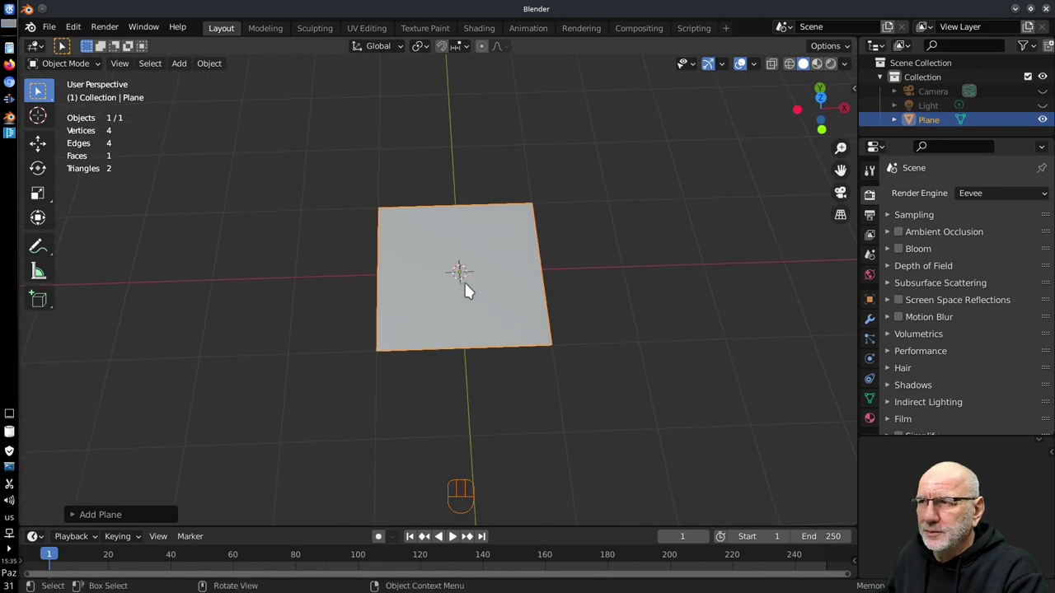
pyautogui.rightClick(644, 220)
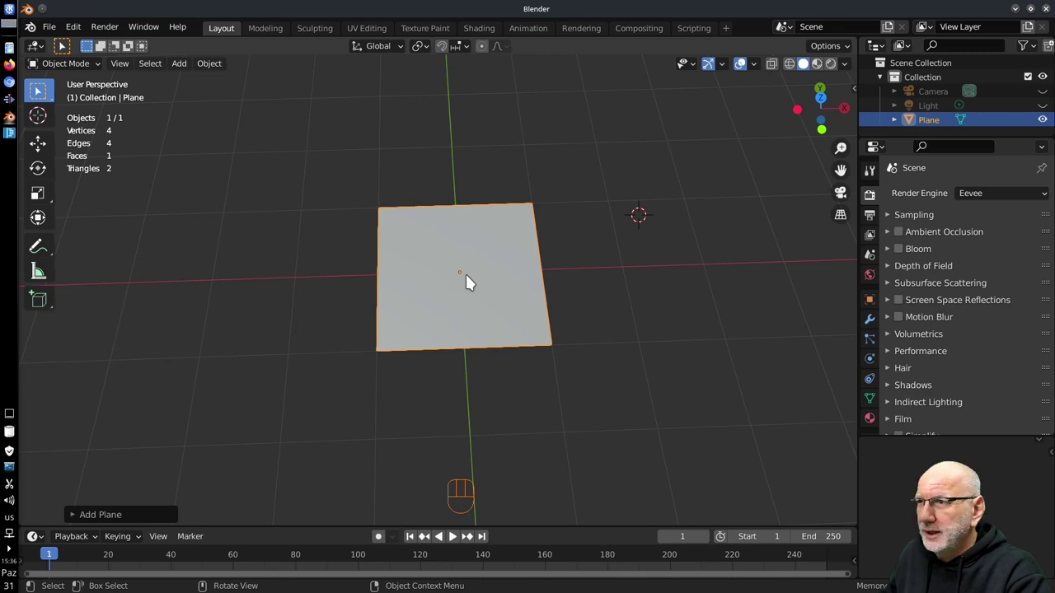
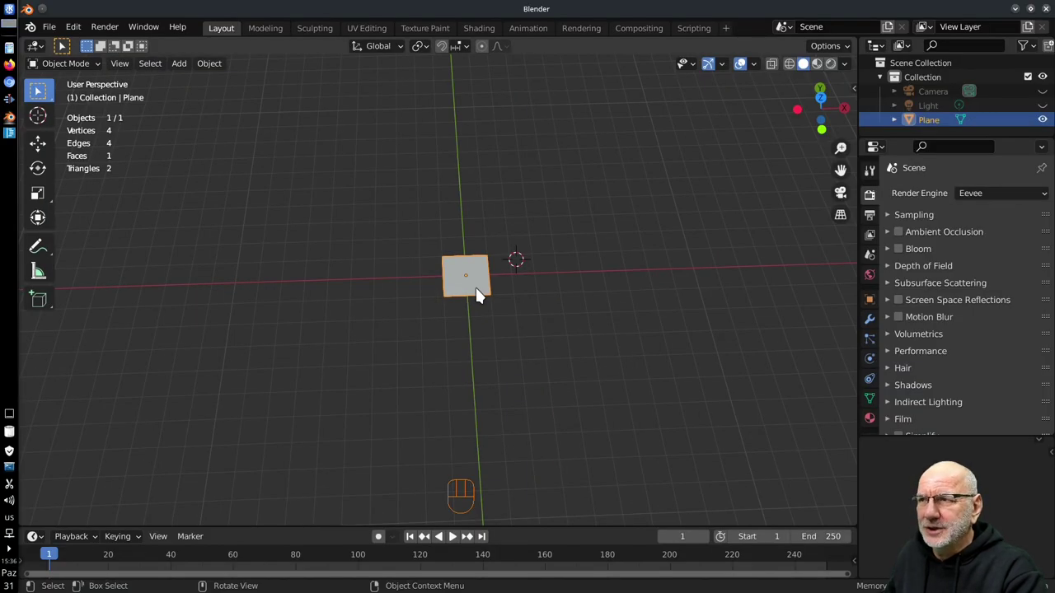
pyautogui.press('shift+a')
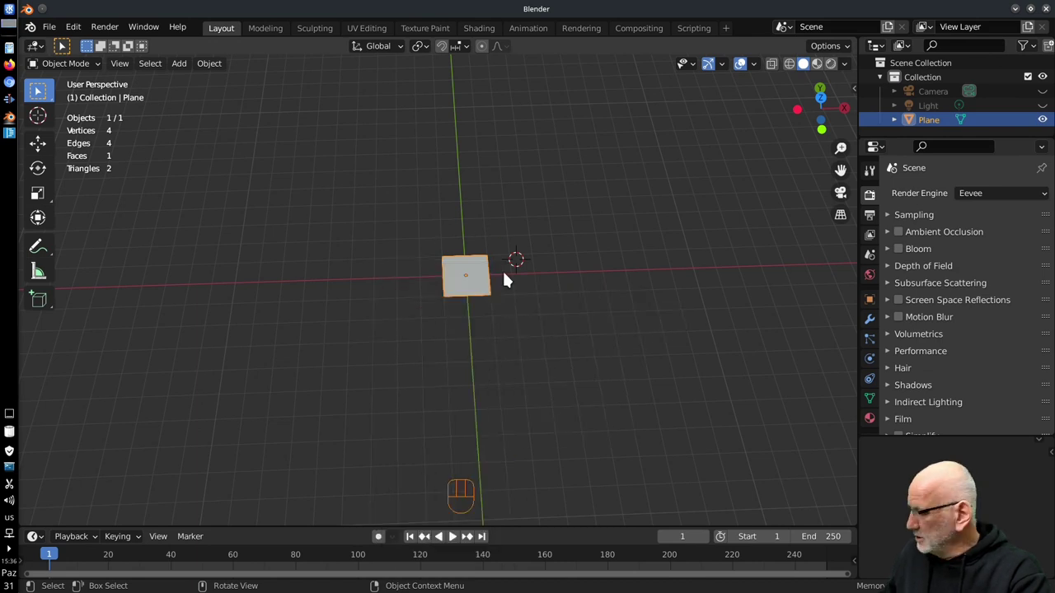
pyautogui.press('shift+s')
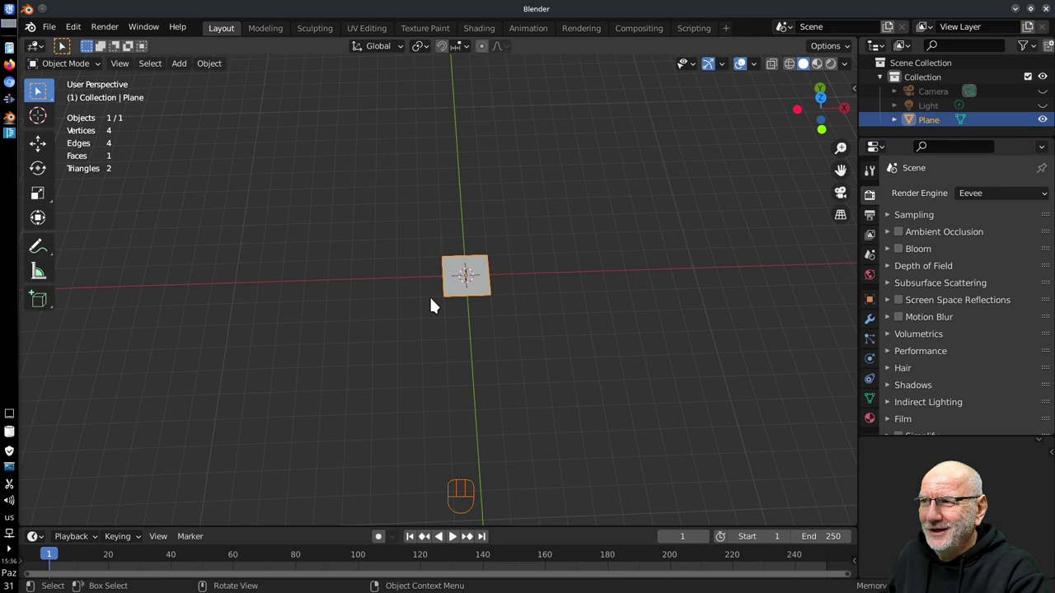
pyautogui.moveTo(467, 306); pyautogui.dragTo(494, 294)
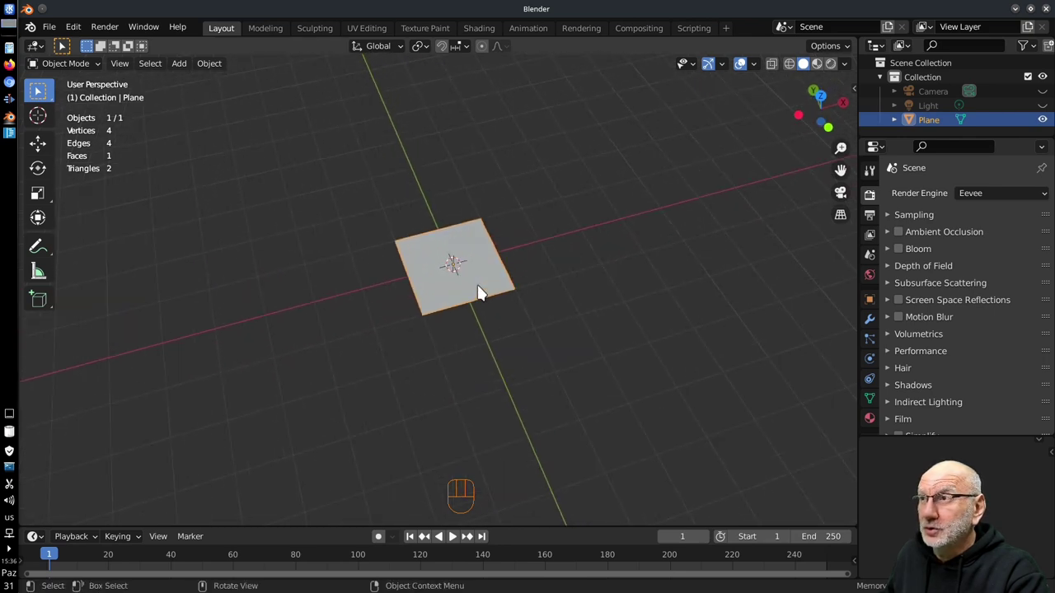
# Step: Switch to Top Orthographic view to look straight down on the plane
pyautogui.moveTo(477, 281); pyautogui.dragTo(486, 321)
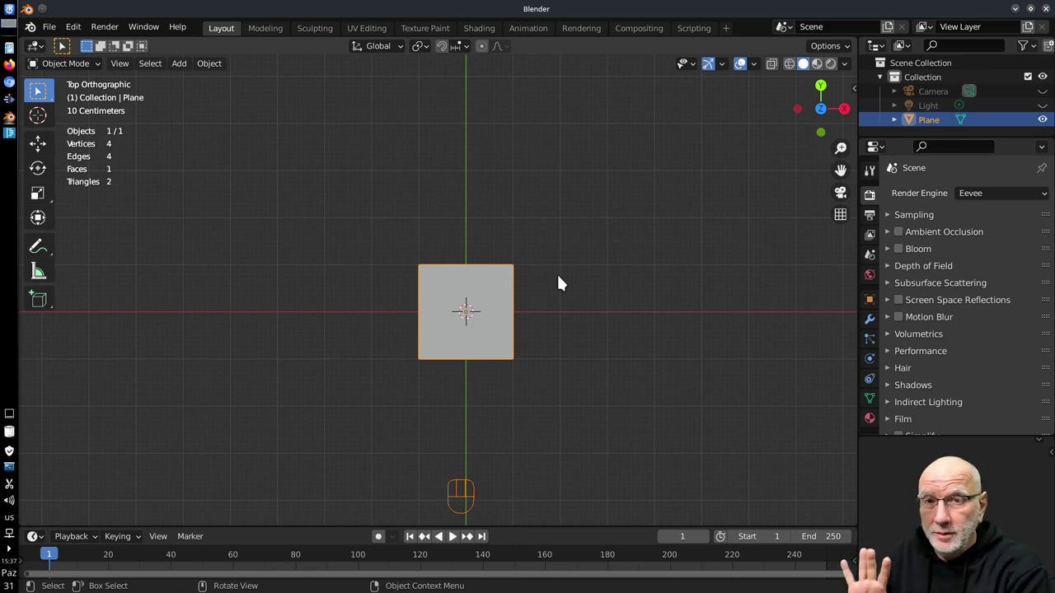
# Step: Move the plane with G, drop it back at the origin and recentre the view
pyautogui.press('g')
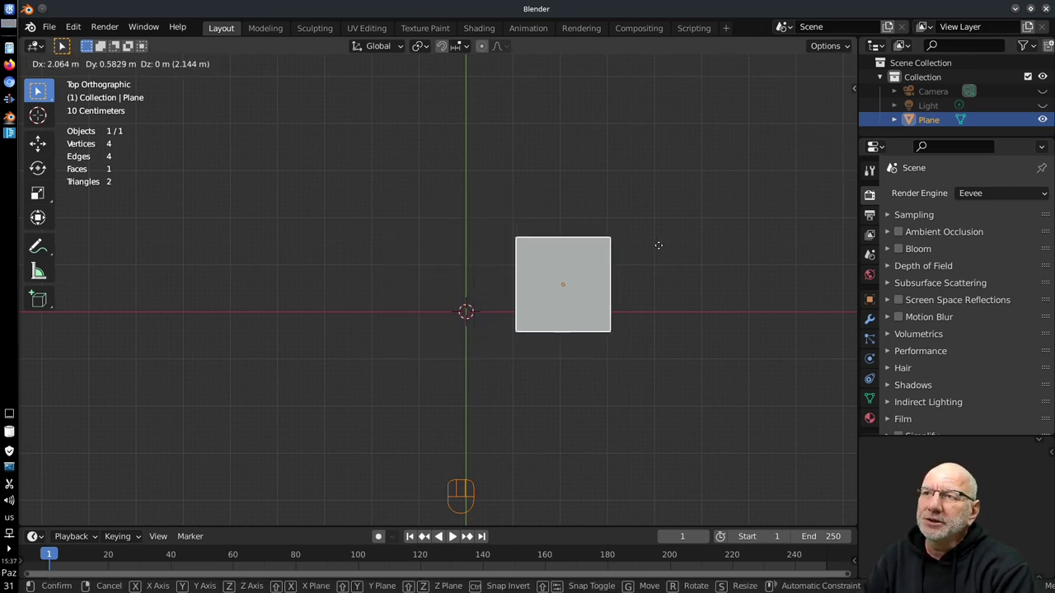
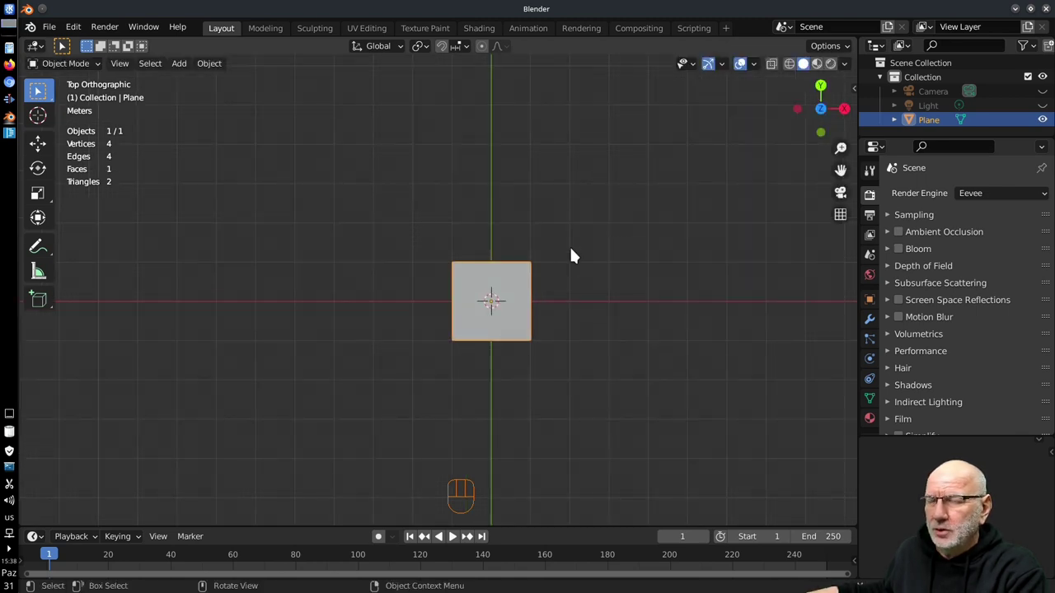
pyautogui.press('g')
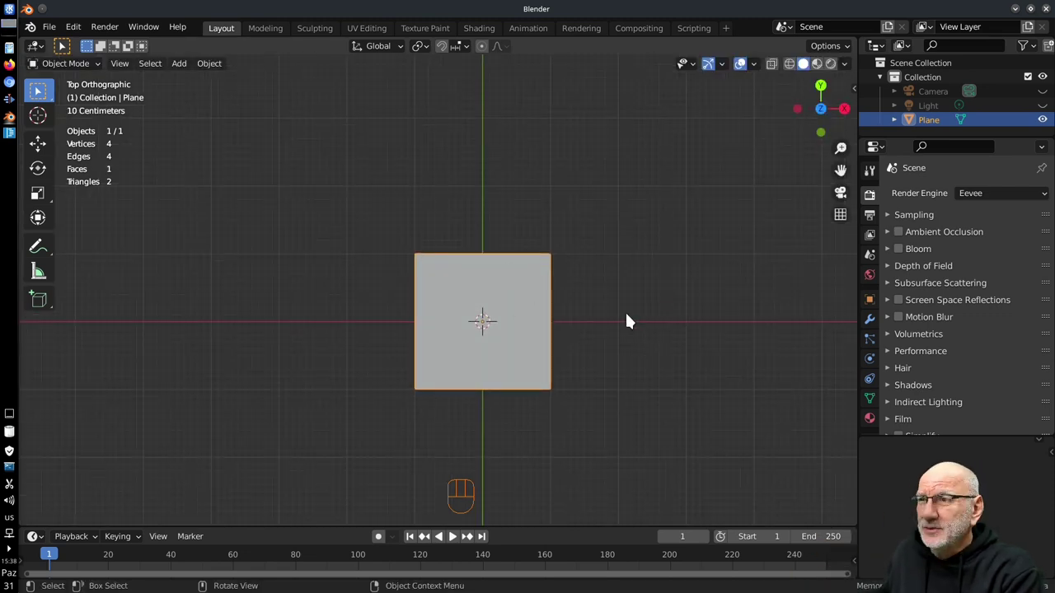
pyautogui.moveTo(595, 286); pyautogui.dragTo(574, 261)
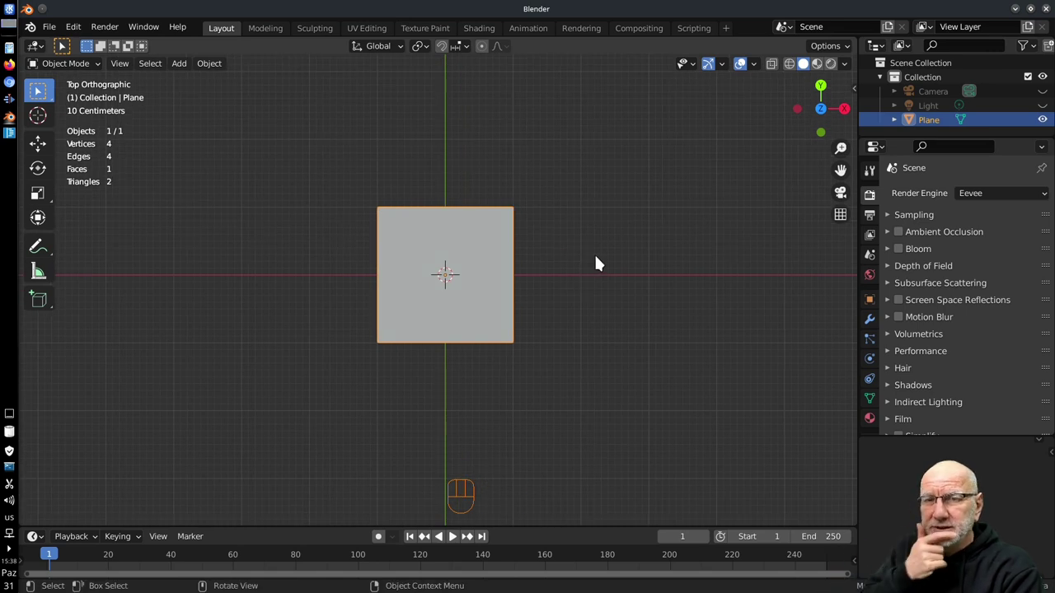
pyautogui.press('n')
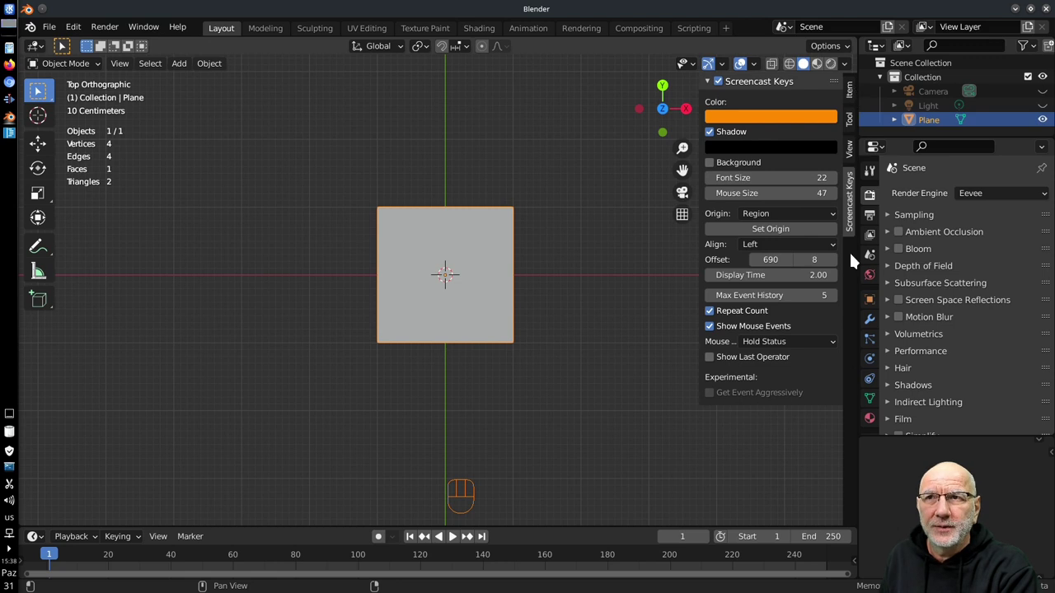
# Step: Try a rotate on the plane, then enable the magnet Snap toggle for transforms
pyautogui.click(858, 91)
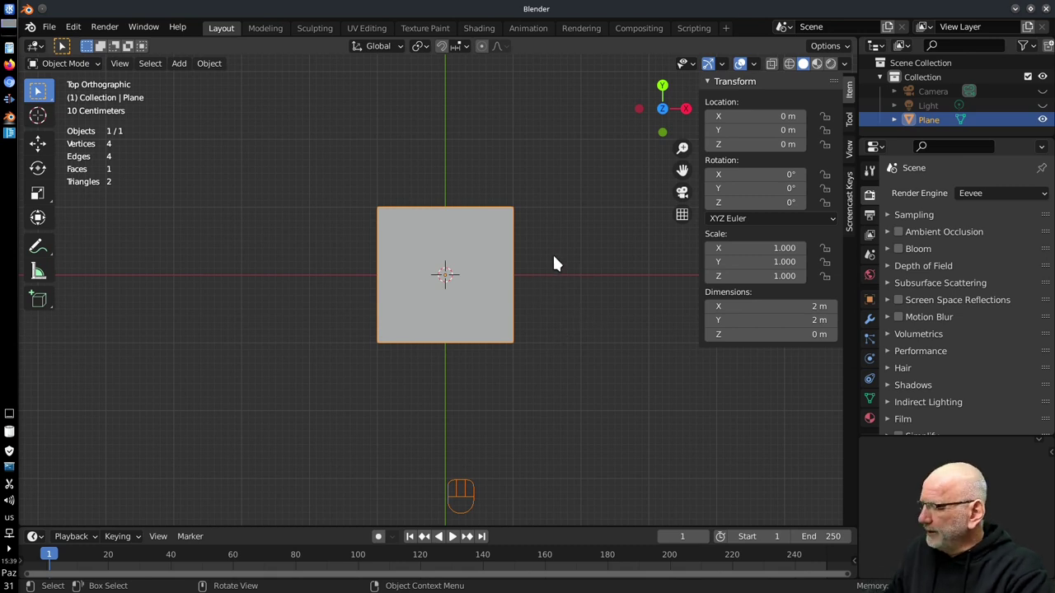
pyautogui.press('r')
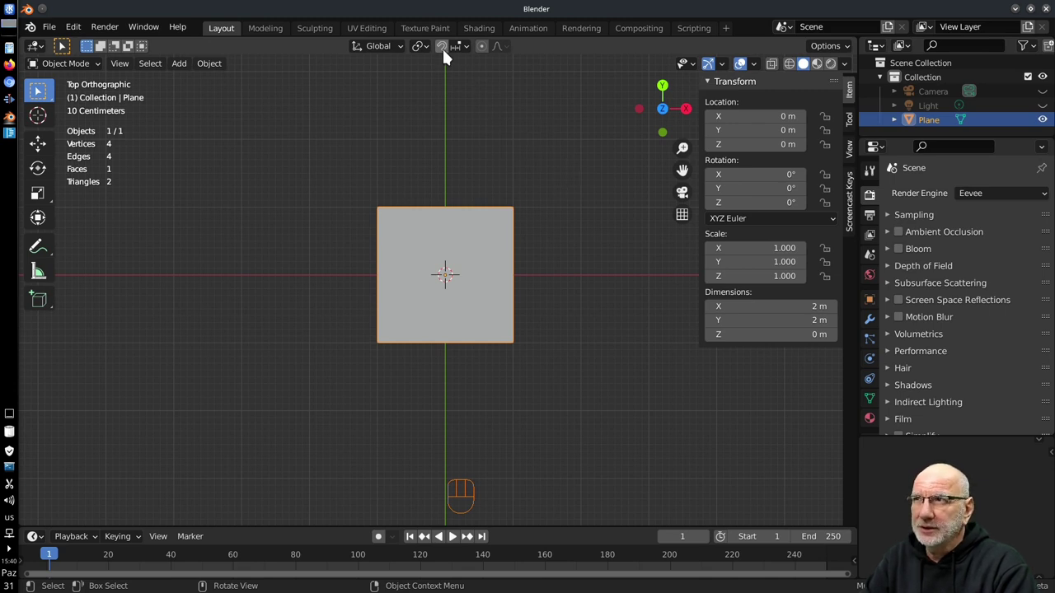
pyautogui.click(448, 57)
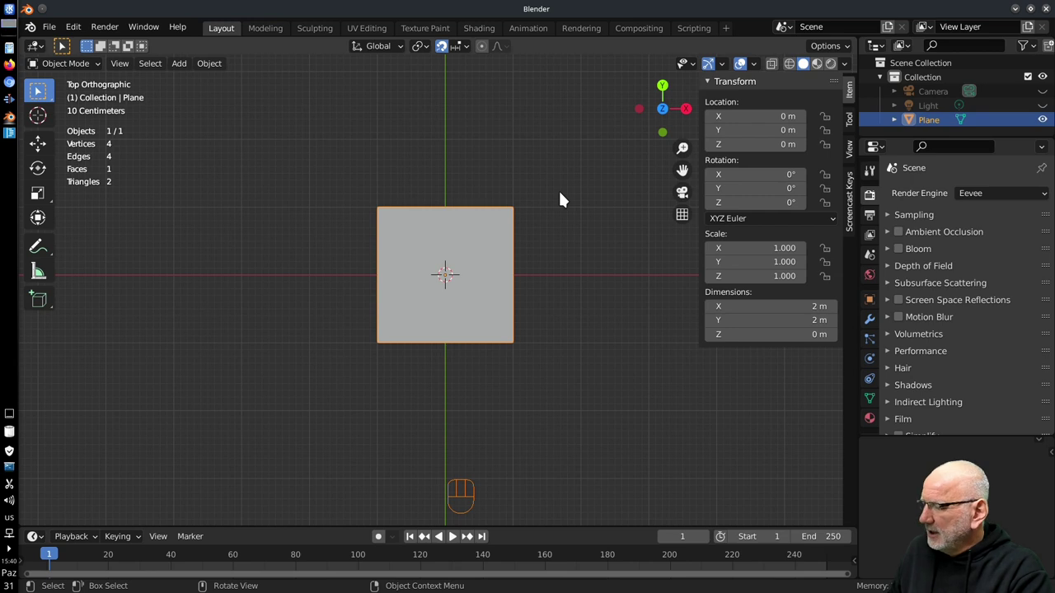
# Step: Zoom out and back in on the plane before rotating it
pyautogui.press('g')
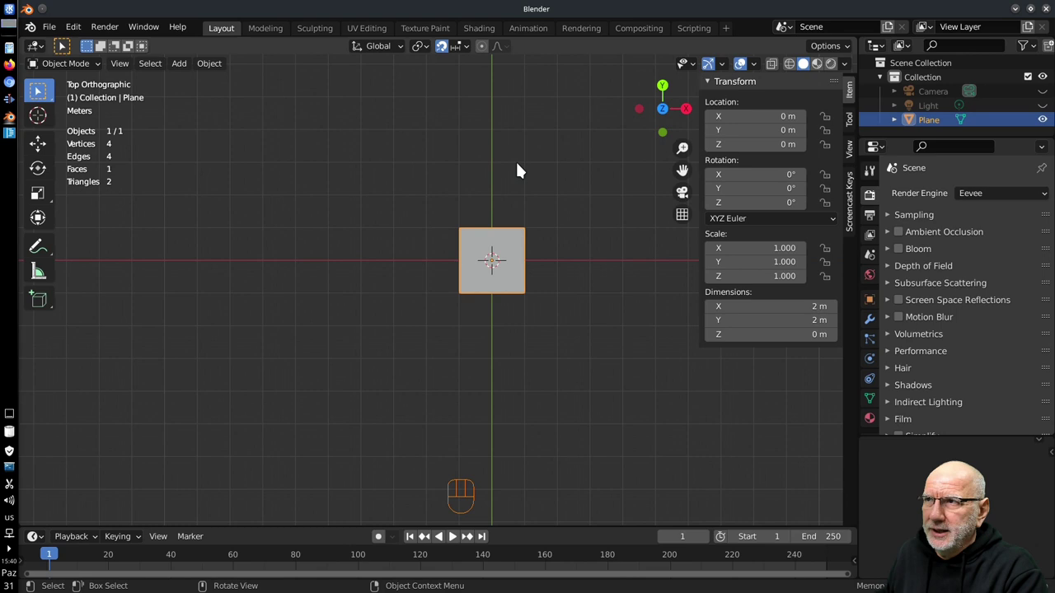
pyautogui.press('g')
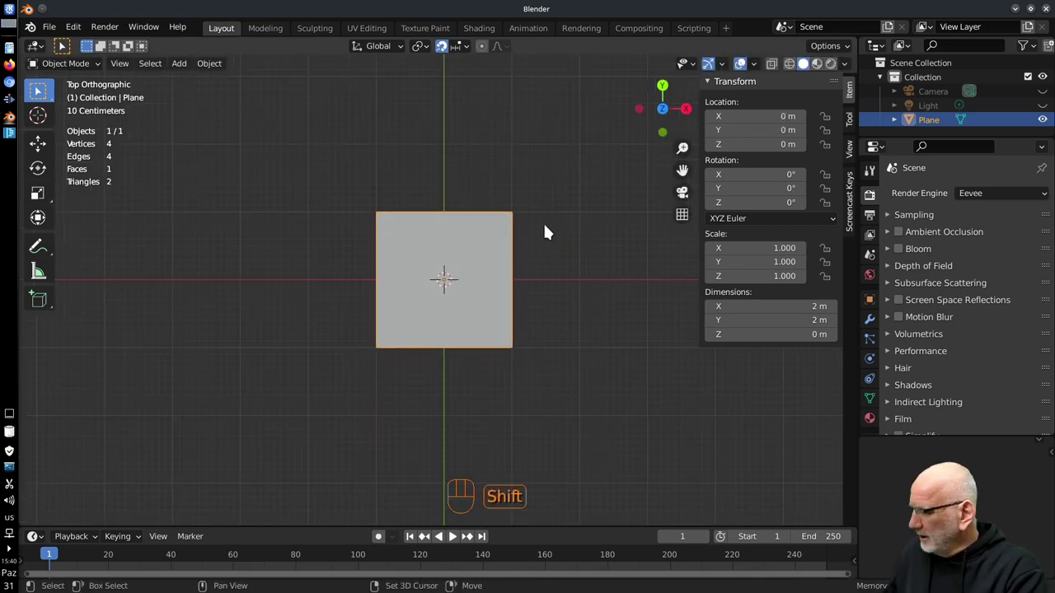
pyautogui.press('r')
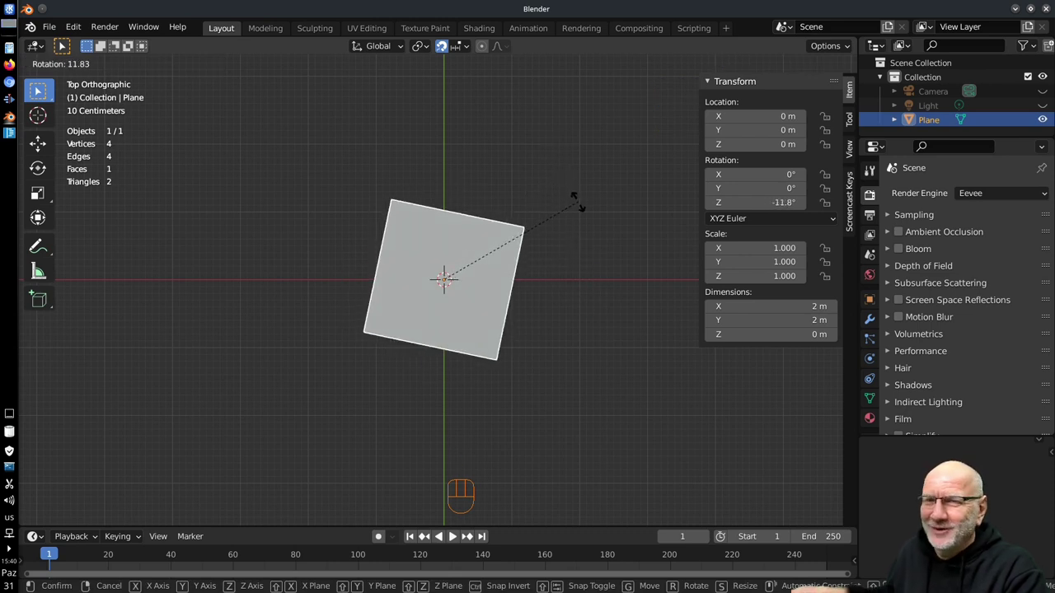
pyautogui.moveTo(471, 56); pyautogui.dragTo(568, 407)
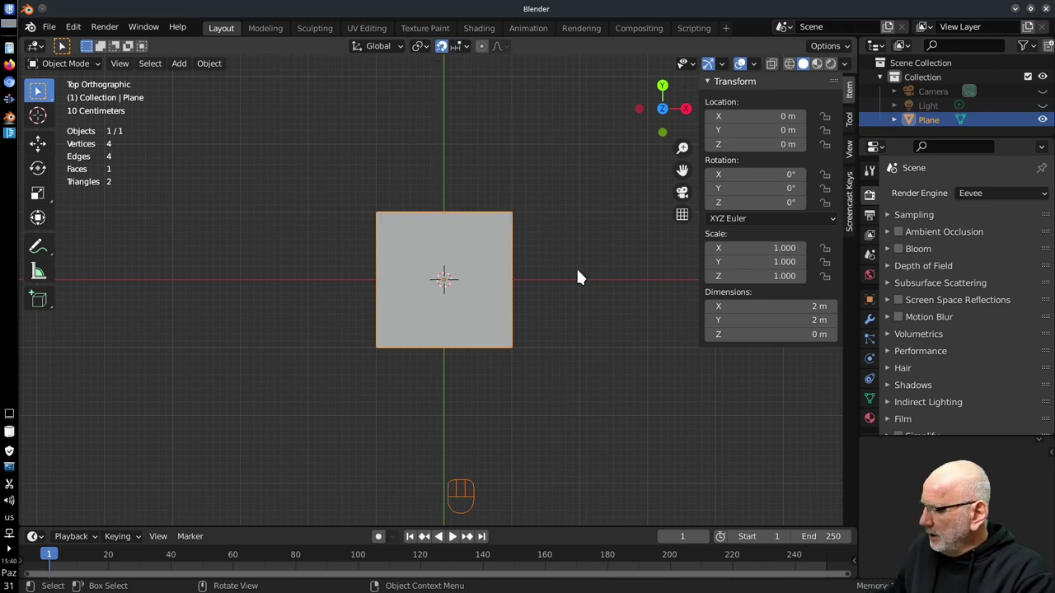
# Step: Scale the plane up and shrink it back to its original 2 m size
pyautogui.press('r')
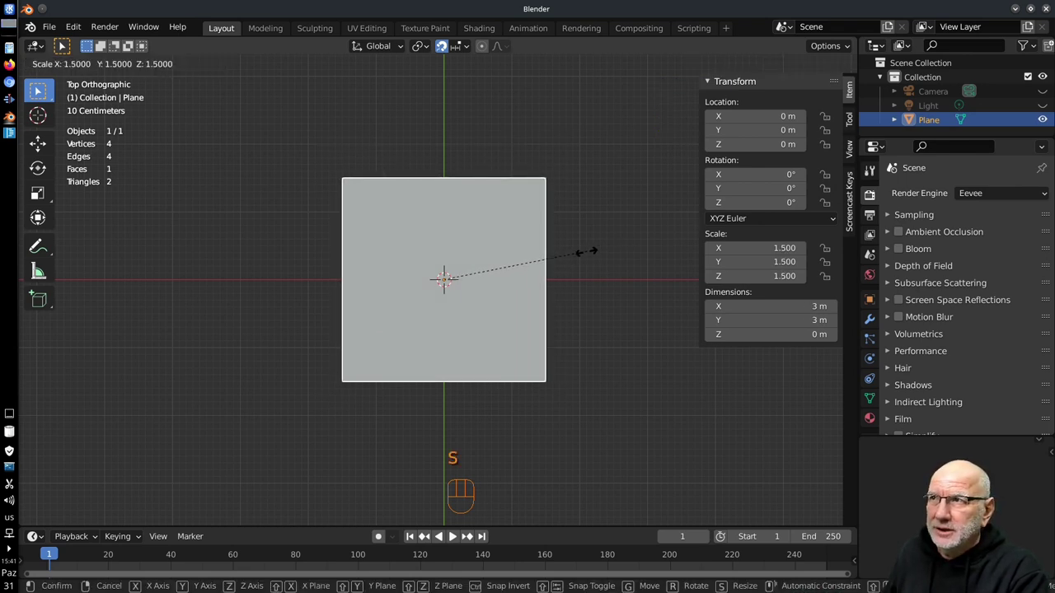
pyautogui.moveTo(468, 53); pyautogui.dragTo(397, 372)
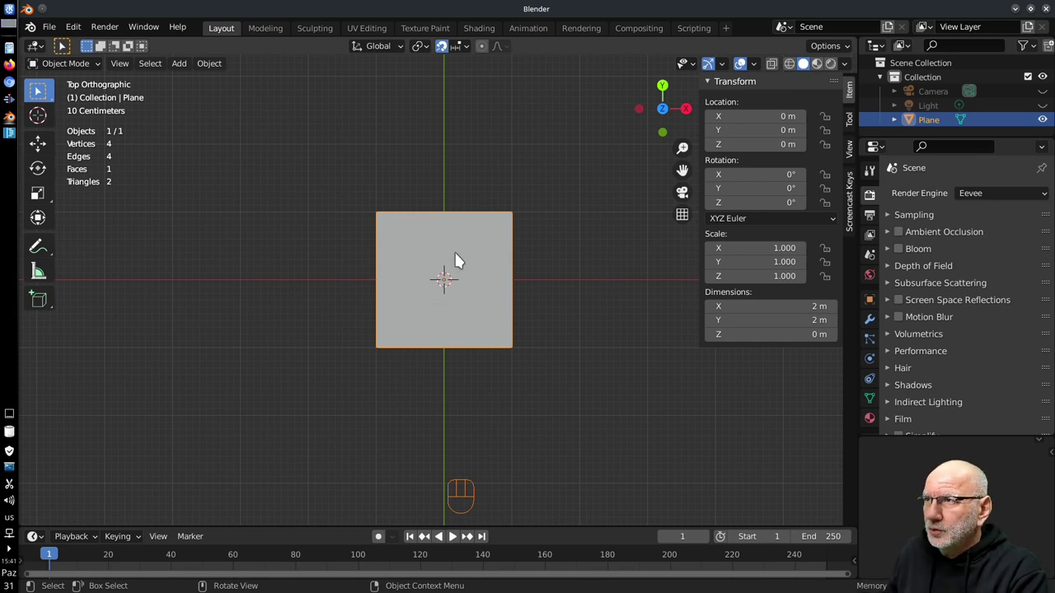
# Step: With snapping off, nudge the plane slightly off the origin, then re-enable snapping
pyautogui.click(445, 49)
pyautogui.press('g')
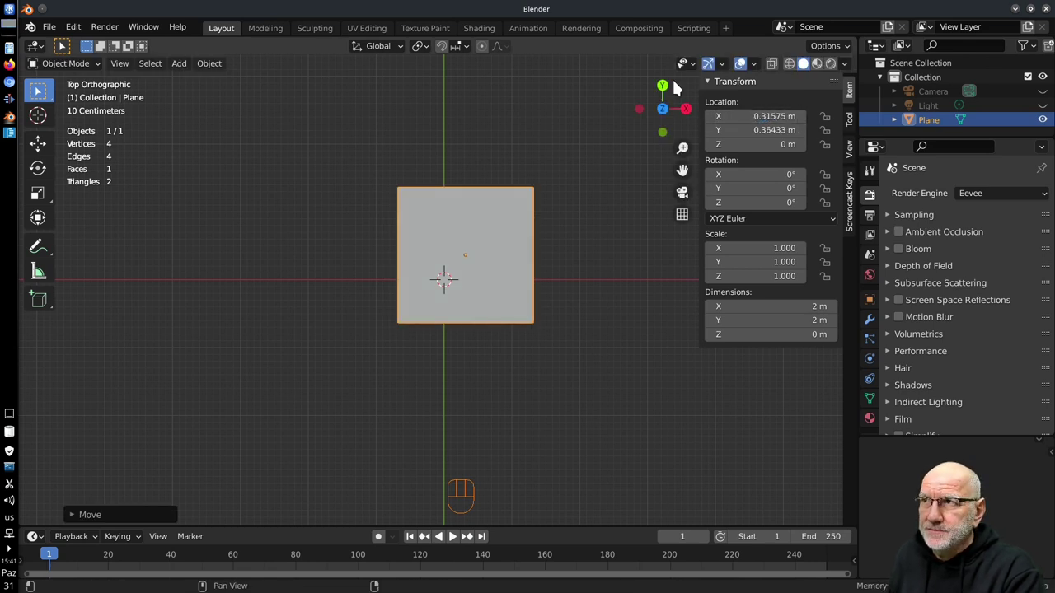
pyautogui.click(446, 50)
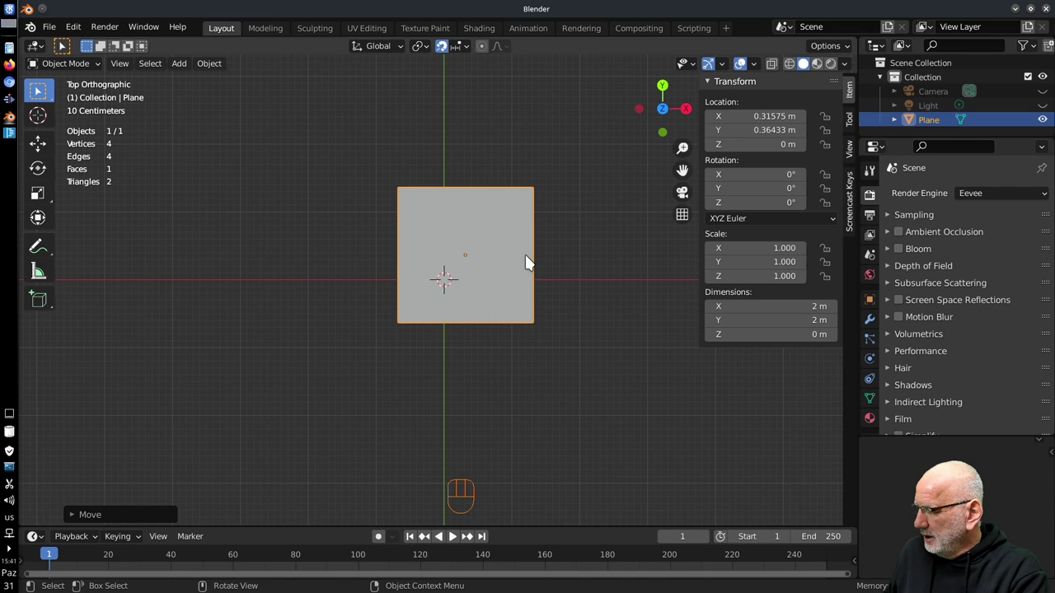
# Step: Try a snapped 2 m move of the plane to the right and cancel it
pyautogui.press('g')
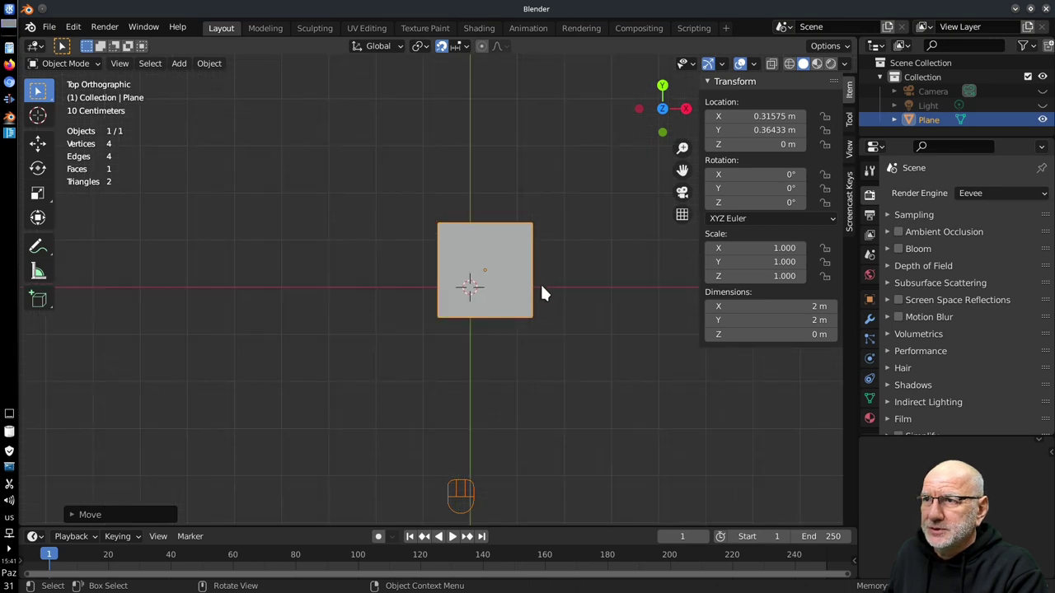
pyautogui.press('g')
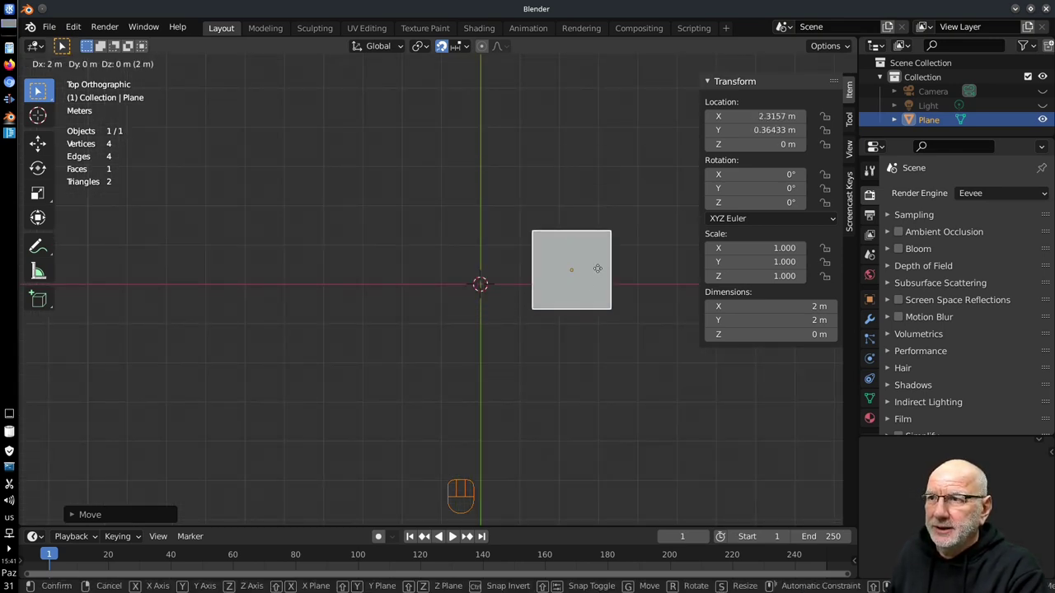
pyautogui.moveTo(470, 50); pyautogui.dragTo(619, 222)
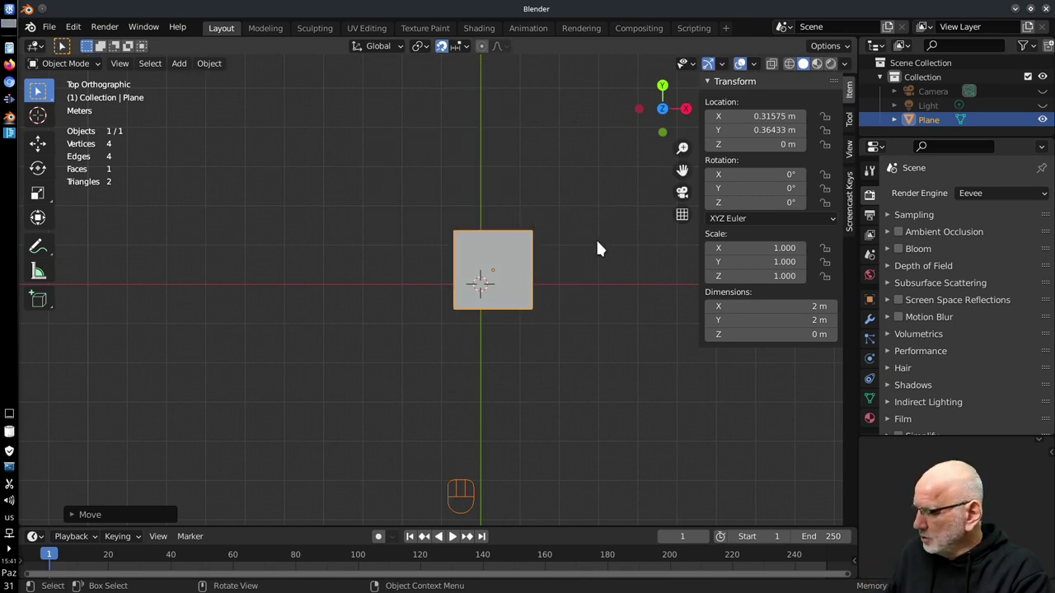
pyautogui.press('g')
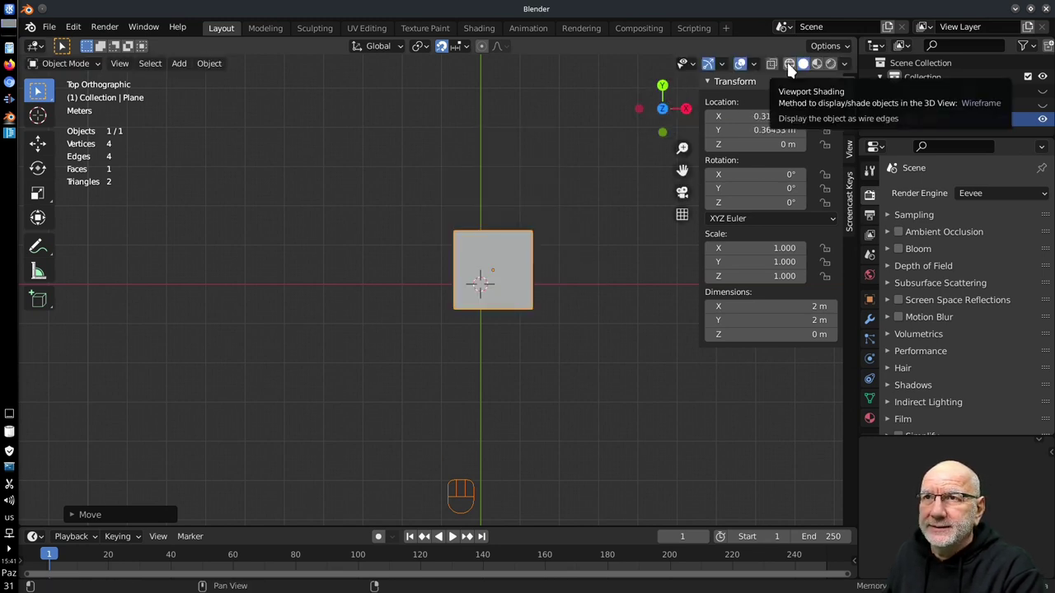
# Step: View the scene as wireframe, check the Snap options, then return to solid shading
pyautogui.click(792, 69)
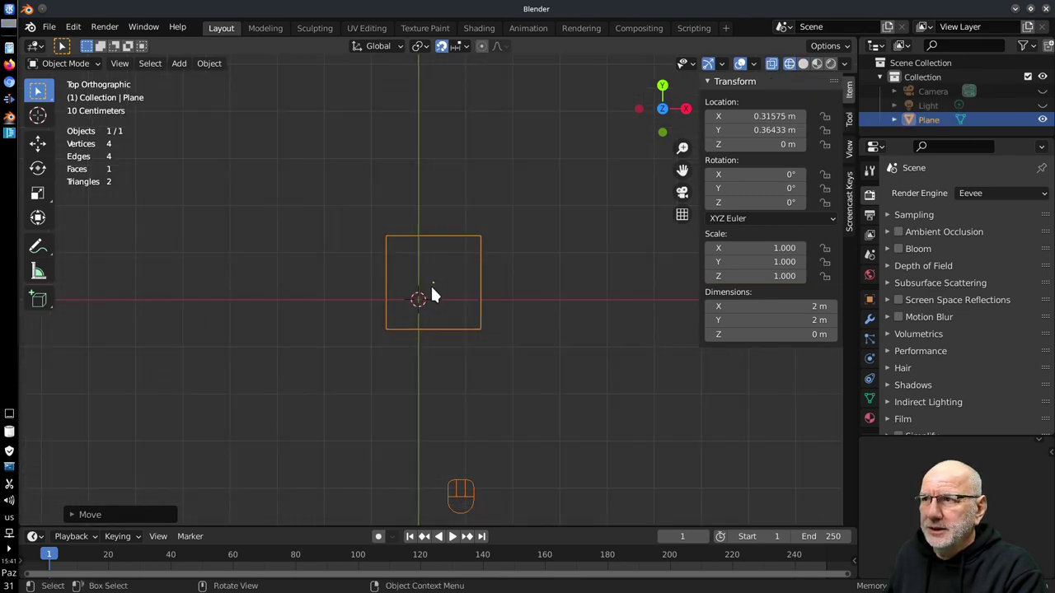
pyautogui.press('g')
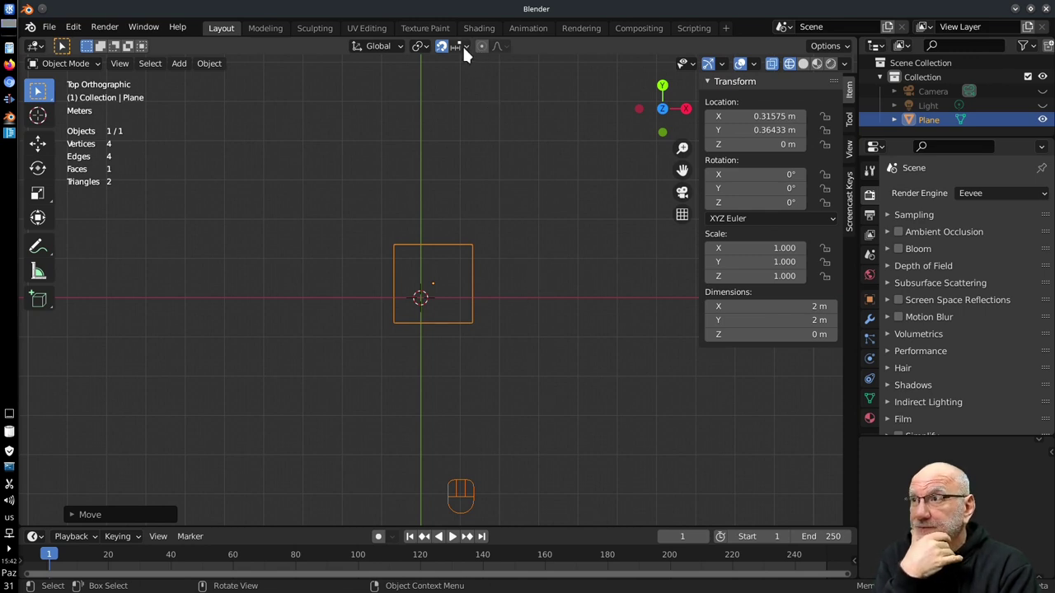
pyautogui.moveTo(474, 54); pyautogui.dragTo(153, 232)
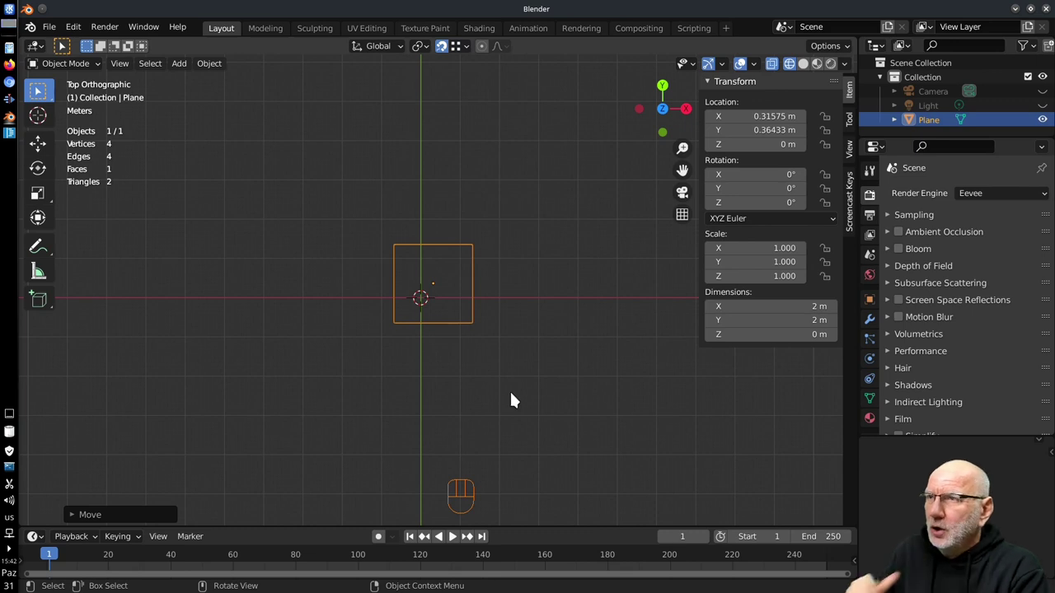
pyautogui.click(807, 66)
# Step: Delete the plane and add a mesh cube at the world origin
pyautogui.moveTo(497, 364); pyautogui.dragTo(475, 253)
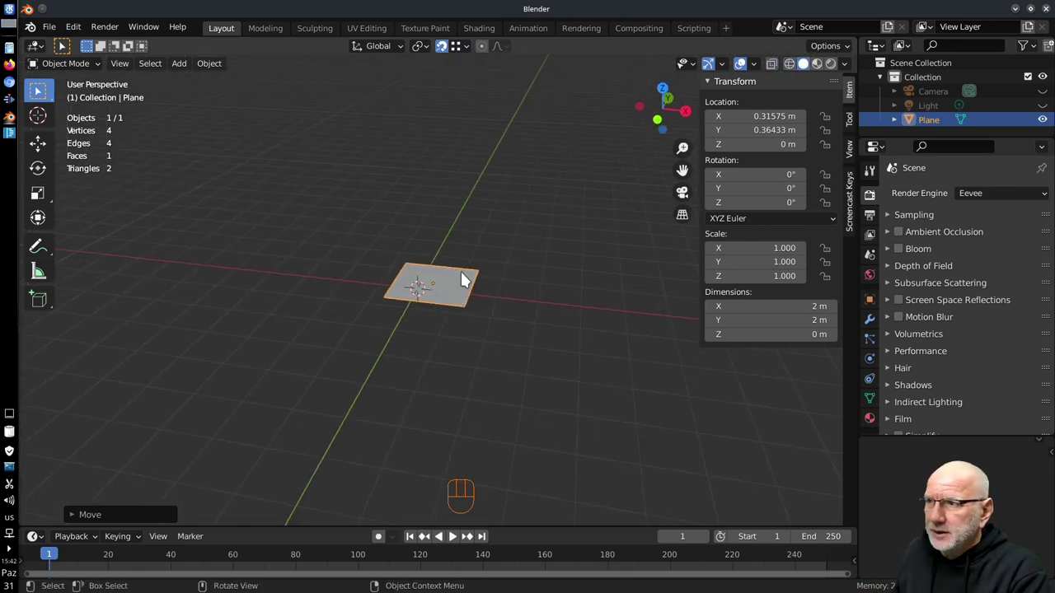
pyautogui.press('x')
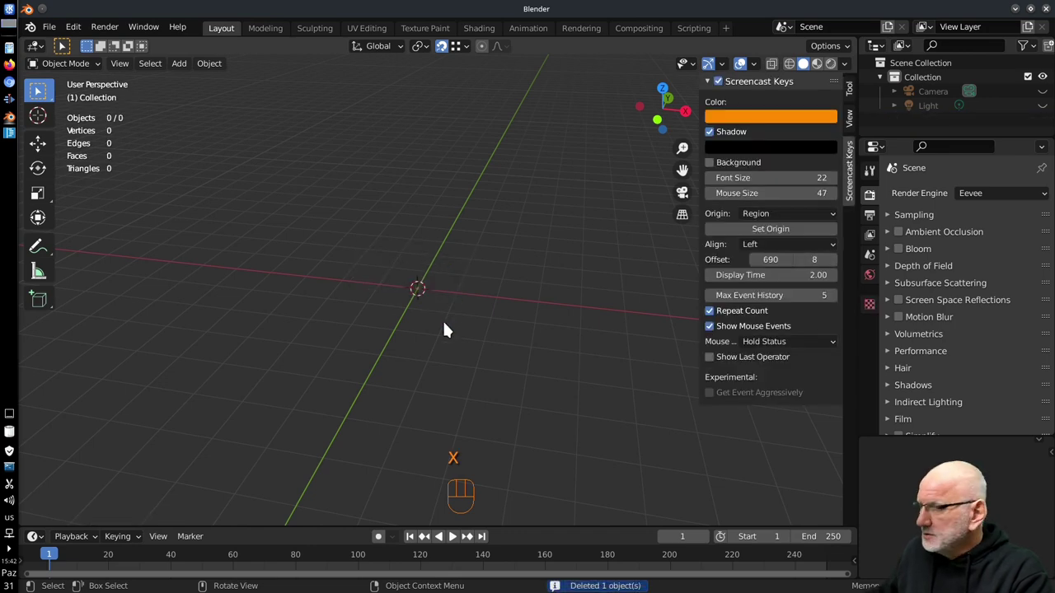
pyautogui.press('shift+a')
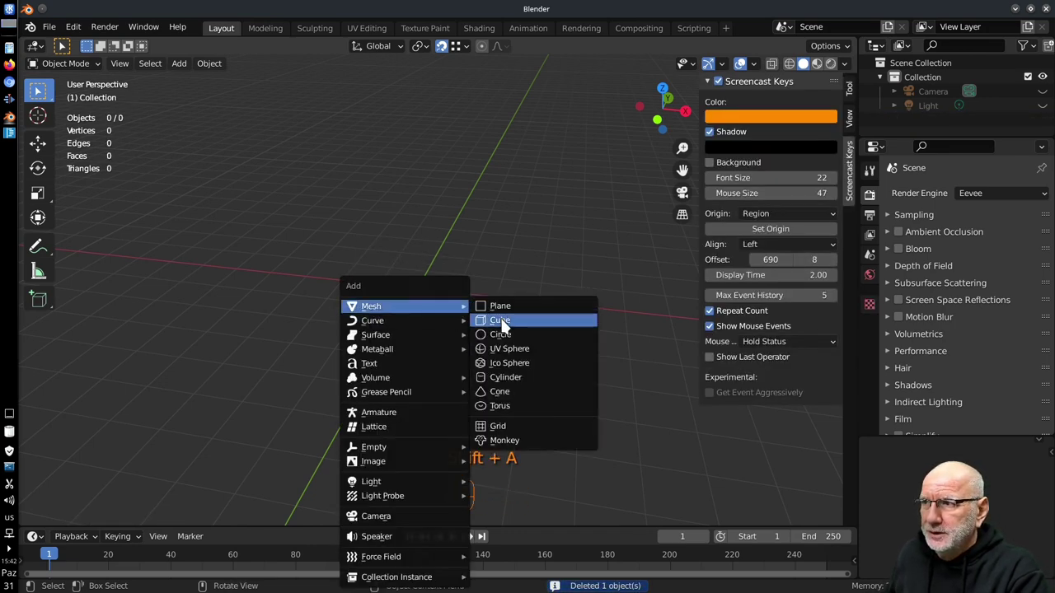
pyautogui.moveTo(509, 325); pyautogui.dragTo(480, 330)
pyautogui.moveTo(496, 312); pyautogui.dragTo(454, 310)
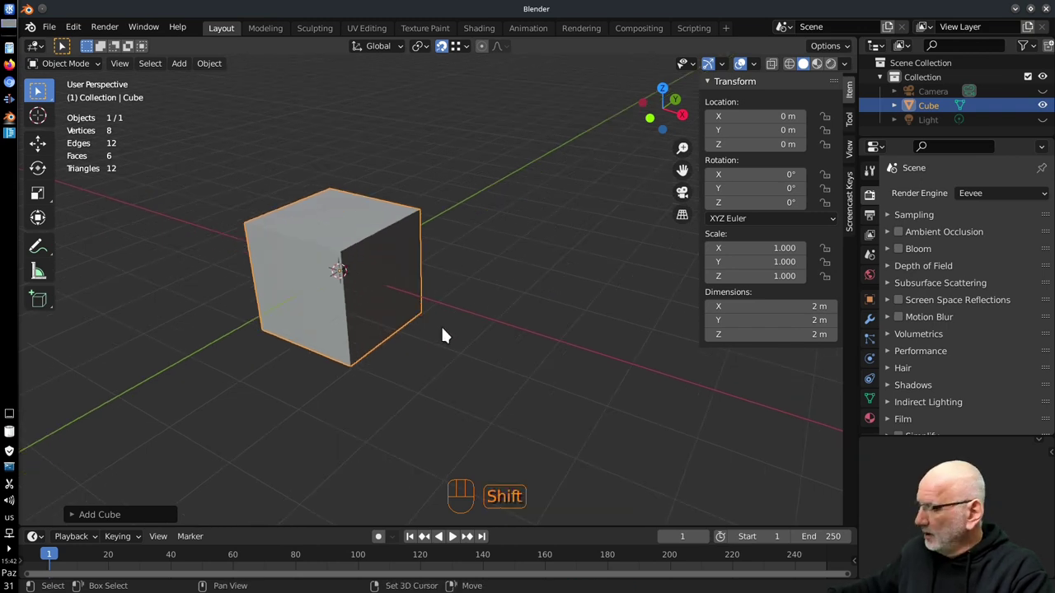
# Step: Duplicate the cube up and away, set Snap To Vertex, and move Cube.001 onto a corner of Cube
pyautogui.press('shift+d')
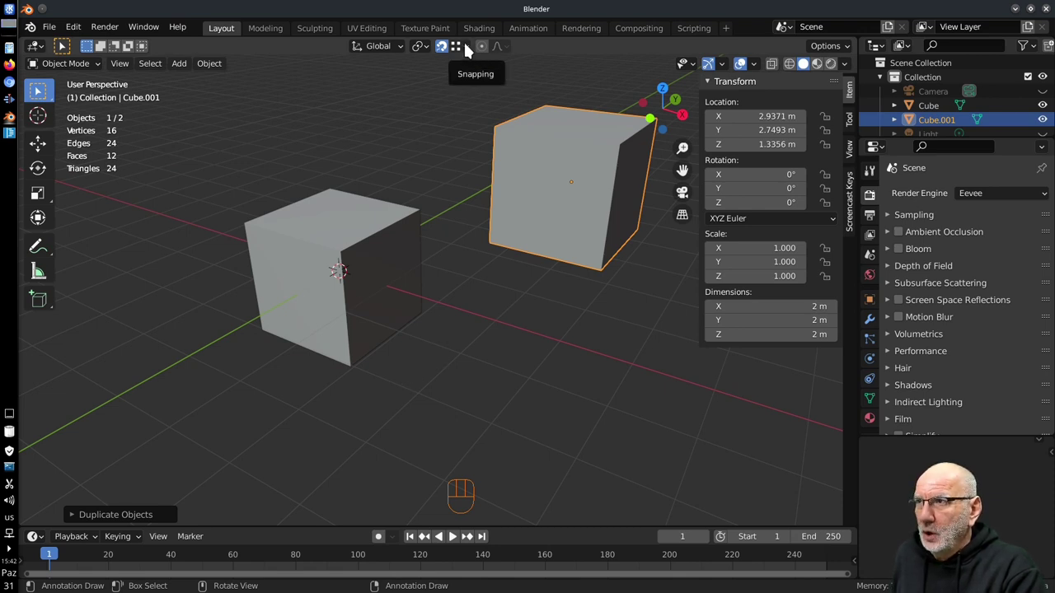
pyautogui.moveTo(474, 53); pyautogui.dragTo(591, 184)
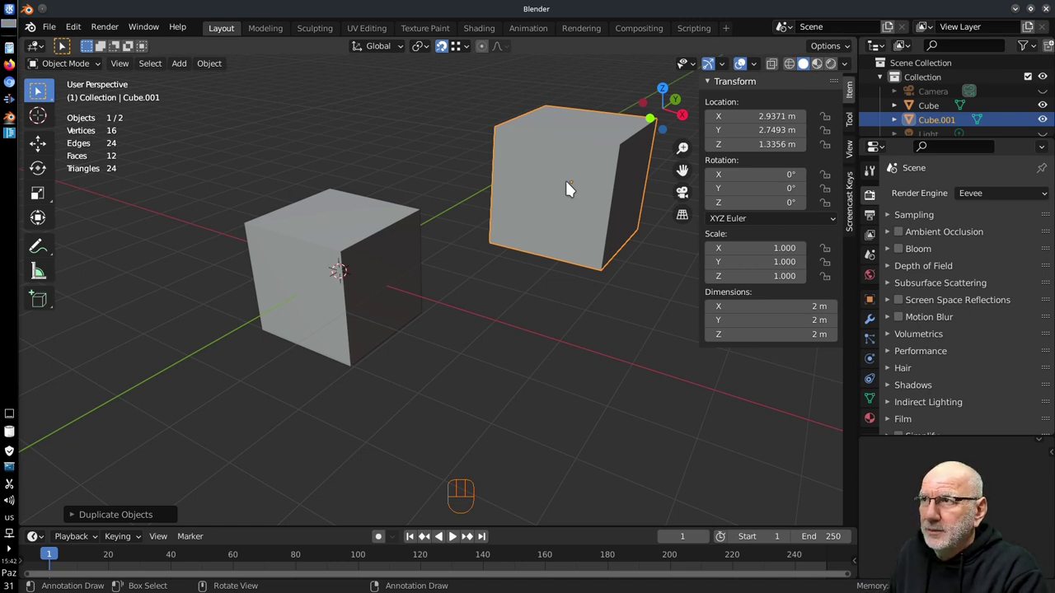
pyautogui.press('g')
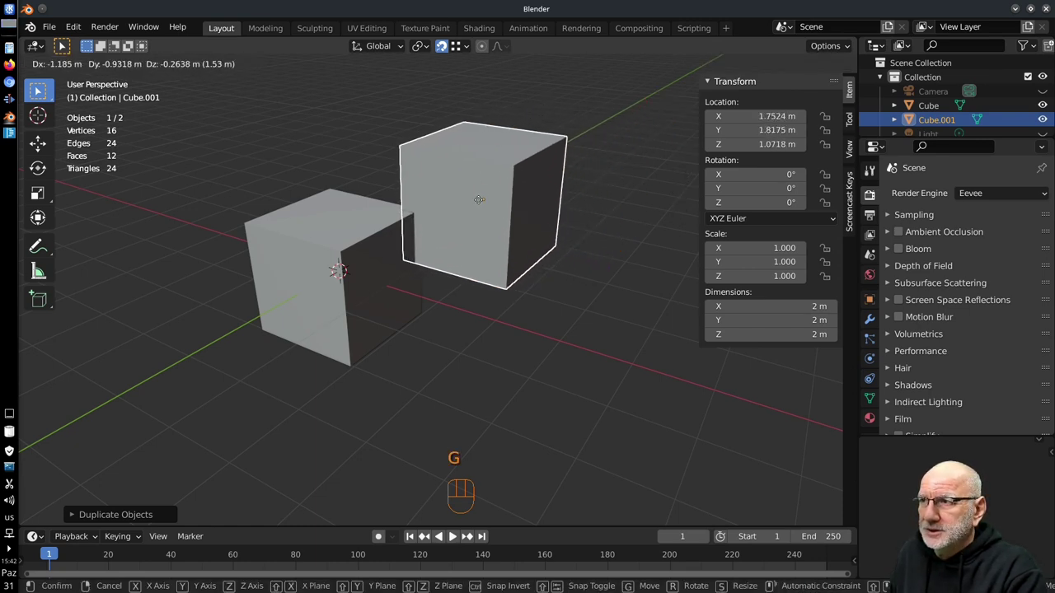
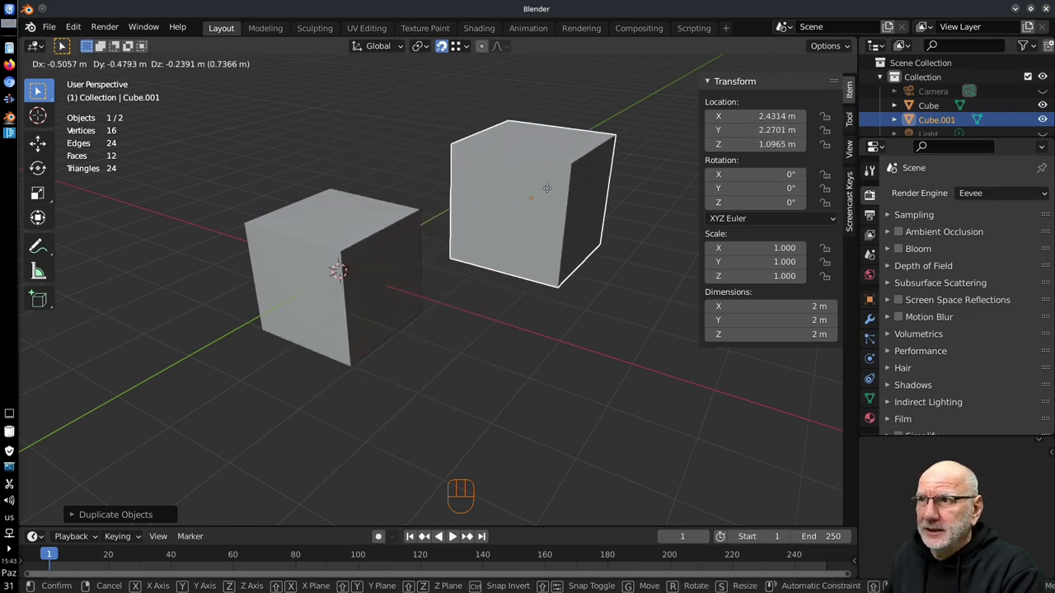
pyautogui.middleClick(542, 264)
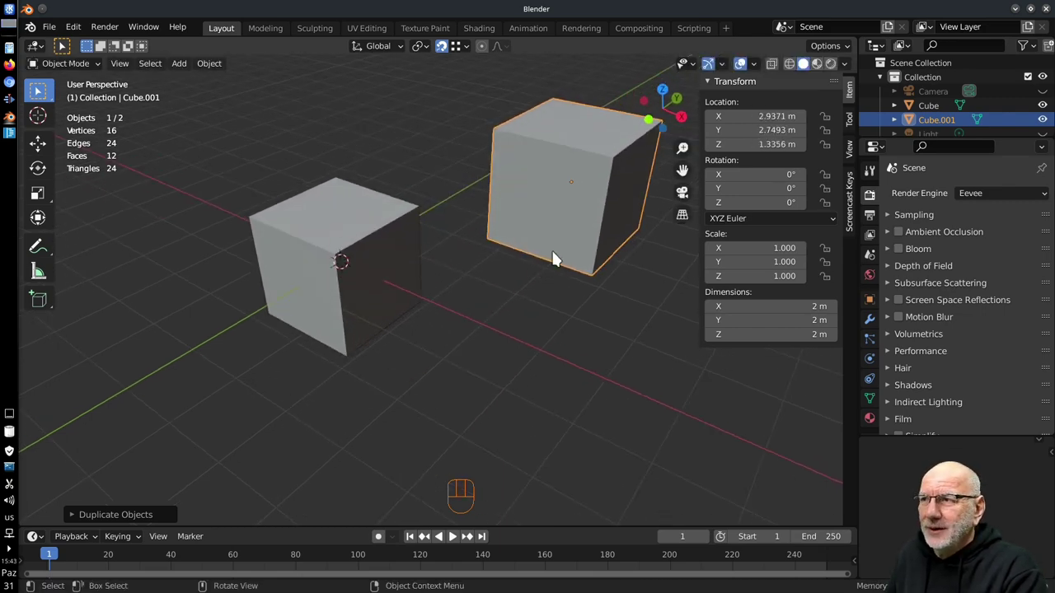
# Step: Move Cube.001 vertically along Z, raising it to about 2.7 m then lowering it again
pyautogui.moveTo(546, 256); pyautogui.dragTo(518, 295)
pyautogui.moveTo(501, 296); pyautogui.dragTo(500, 282)
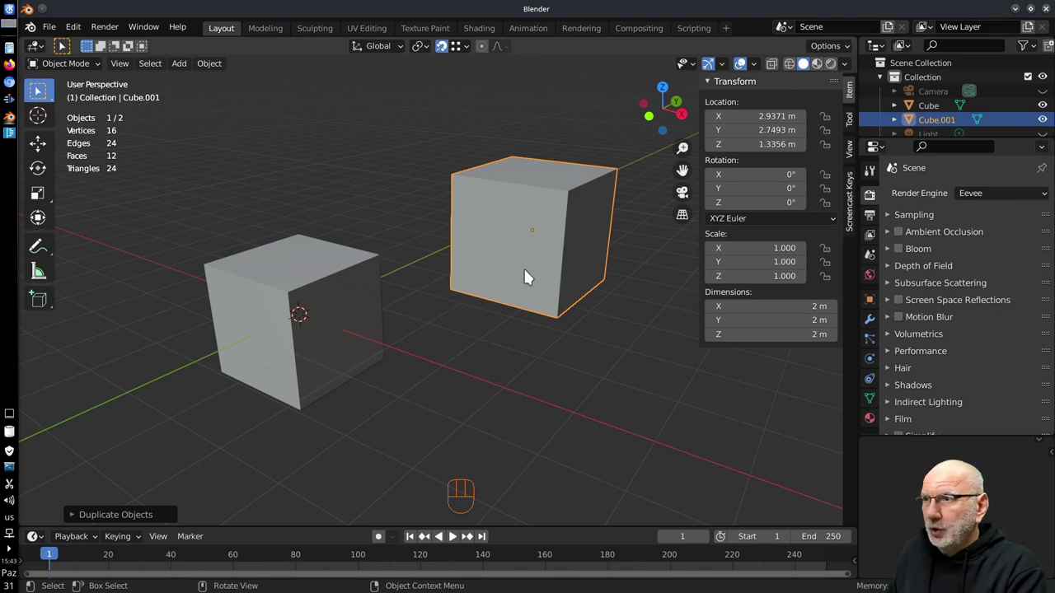
pyautogui.press('g')
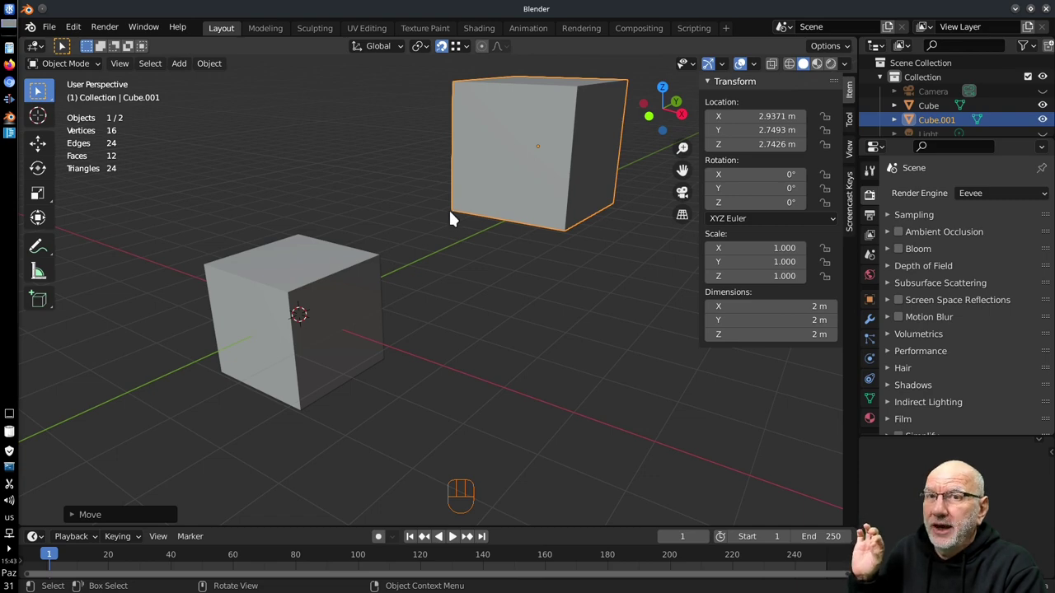
pyautogui.moveTo(439, 238); pyautogui.dragTo(469, 224)
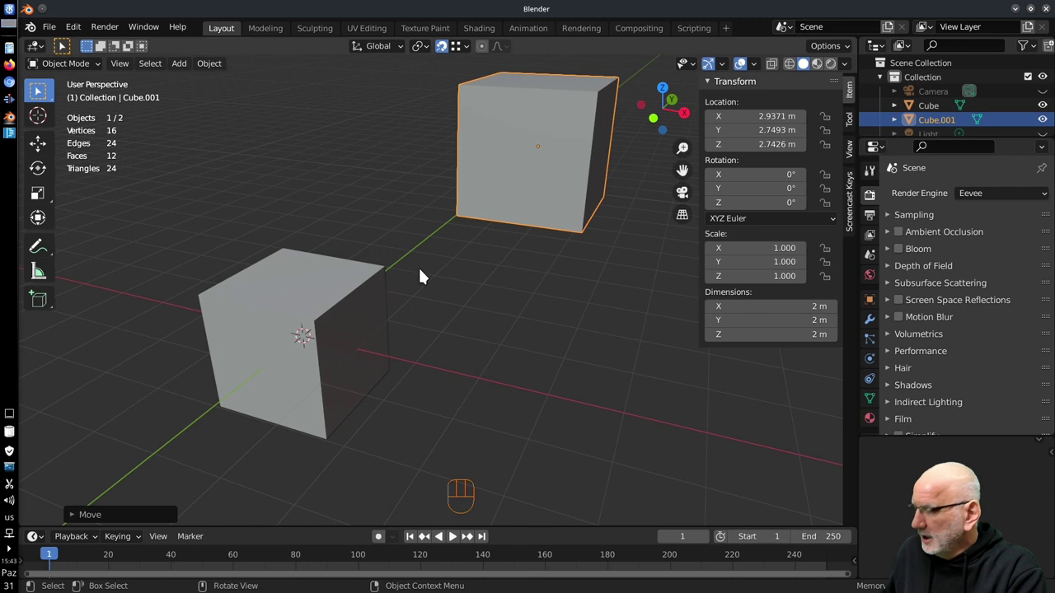
pyautogui.press('g')
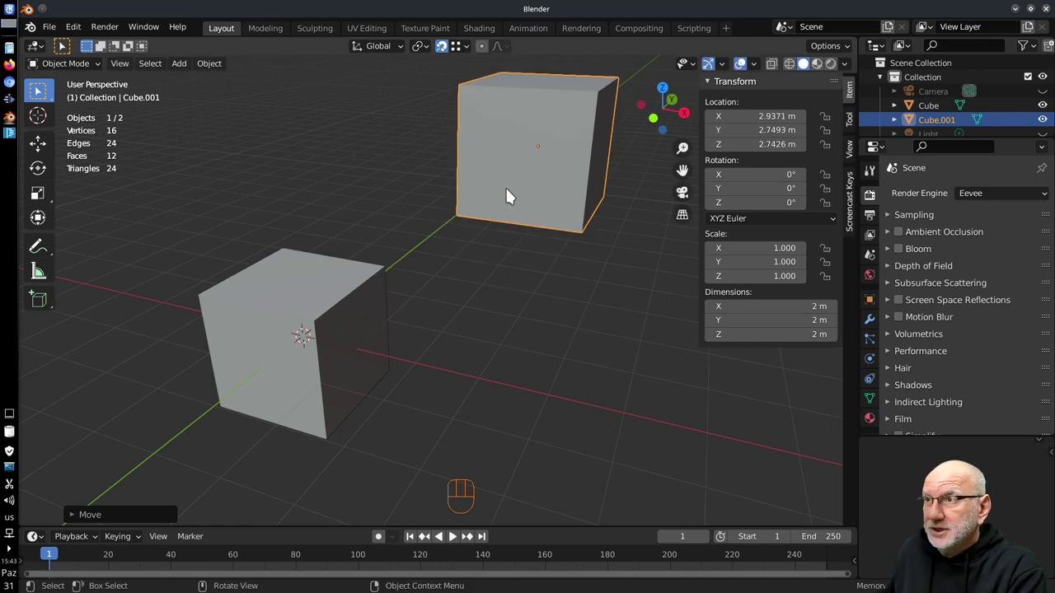
# Step: Lower Cube.001 slightly to about X 2.90, Y 2.72, Z 0.75 m
pyautogui.press('g')
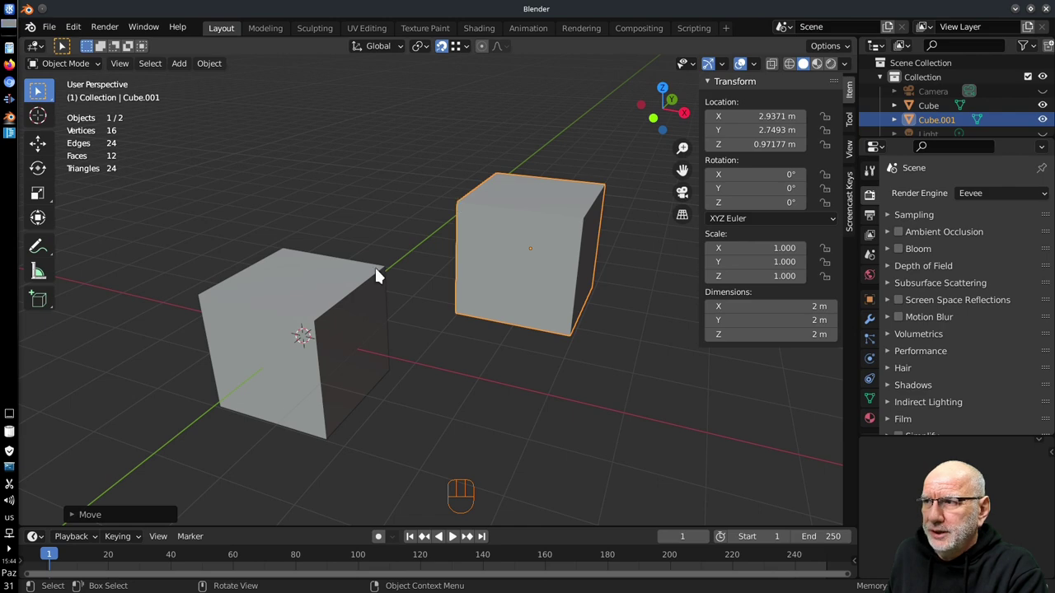
pyautogui.moveTo(534, 316); pyautogui.dragTo(486, 267)
pyautogui.press('g')
pyautogui.moveTo(473, 283); pyautogui.dragTo(524, 334)
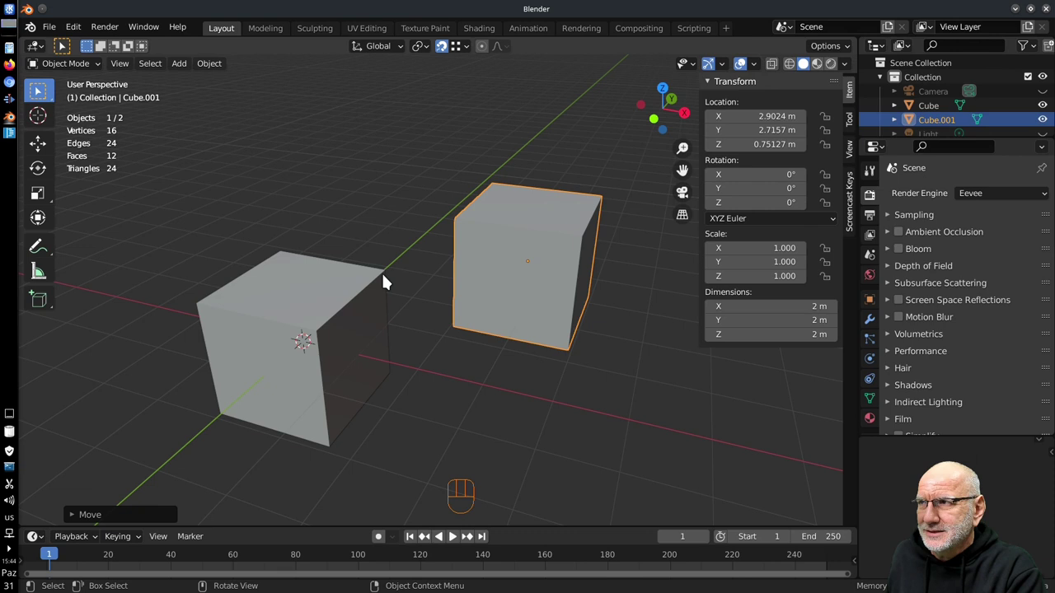
pyautogui.moveTo(464, 65); pyautogui.dragTo(453, 341)
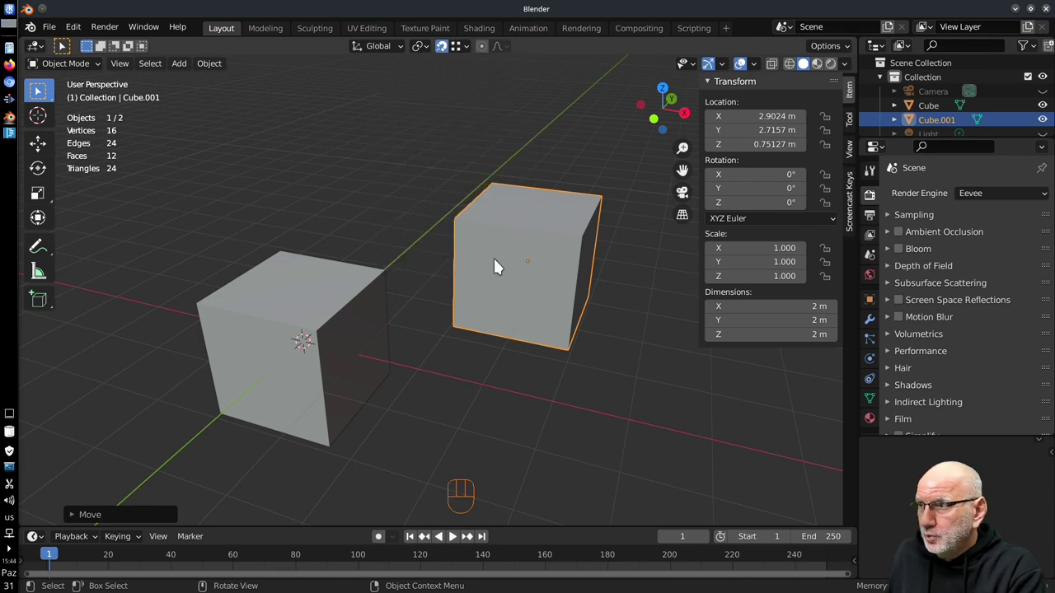
# Step: Move Cube.001 around freely toward the original cube without committing a new position
pyautogui.press('g')
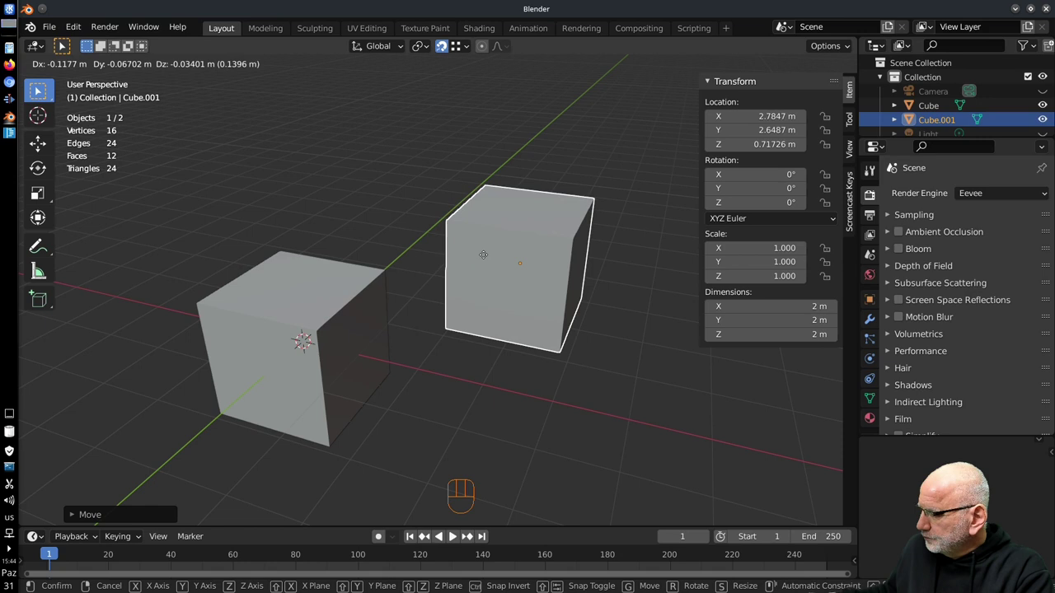
pyautogui.moveTo(524, 295); pyautogui.dragTo(513, 278)
pyautogui.middleClick(484, 272)
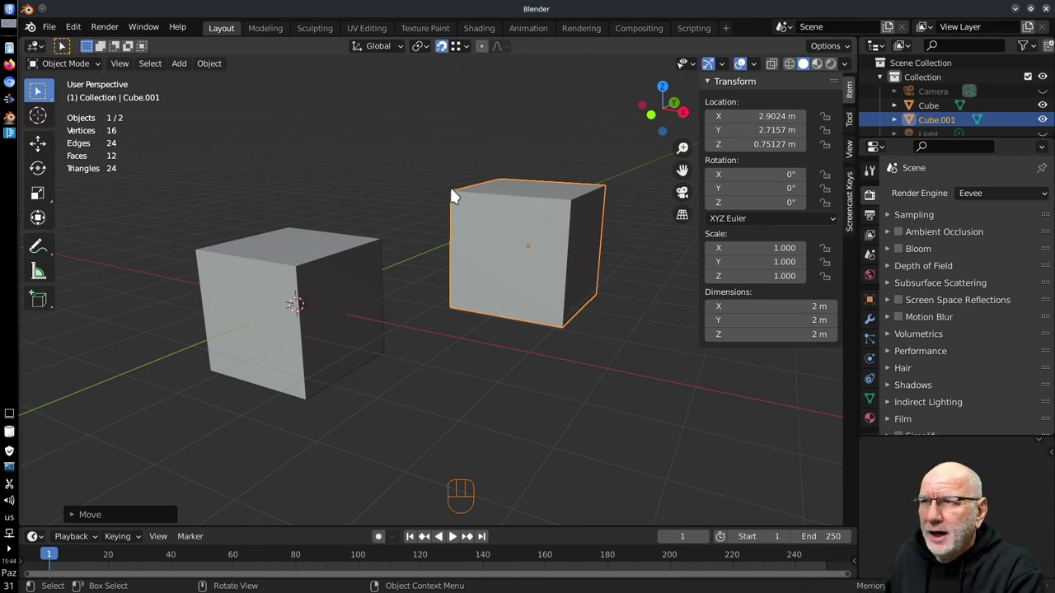
pyautogui.moveTo(501, 236); pyautogui.dragTo(490, 243)
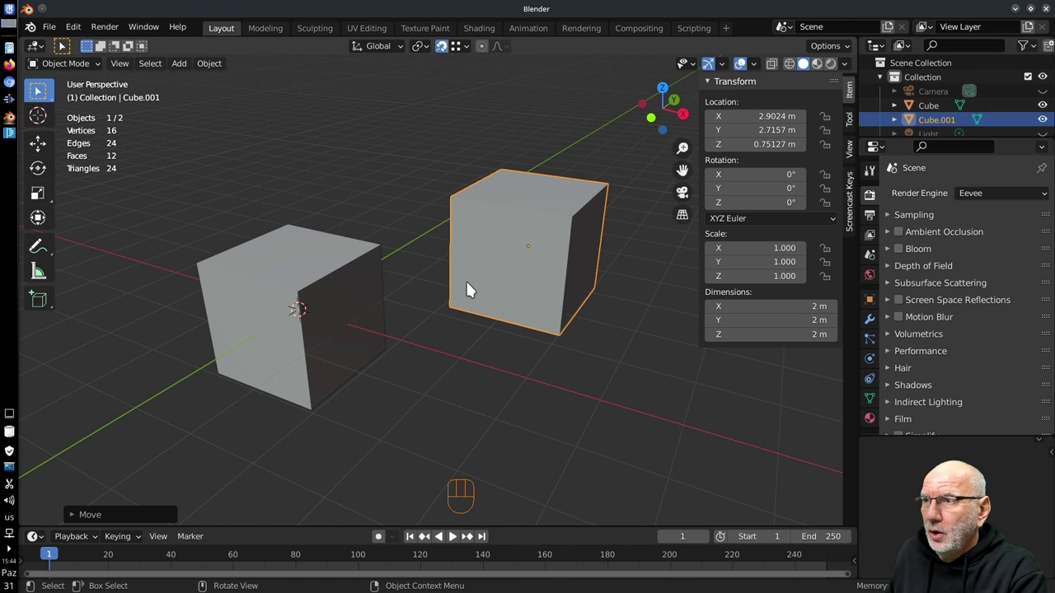
# Step: Snap Cube.001 against the first cube, undo it, and set snapping to align the object's centre
pyautogui.press('g')
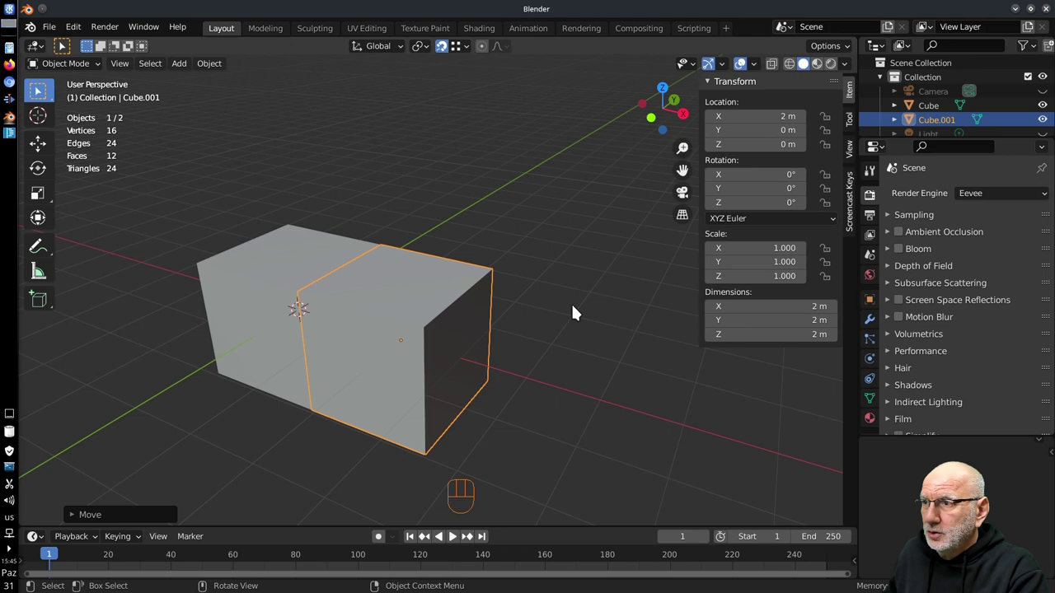
pyautogui.press('ctrl+z')
pyautogui.moveTo(473, 50); pyautogui.dragTo(634, 315)
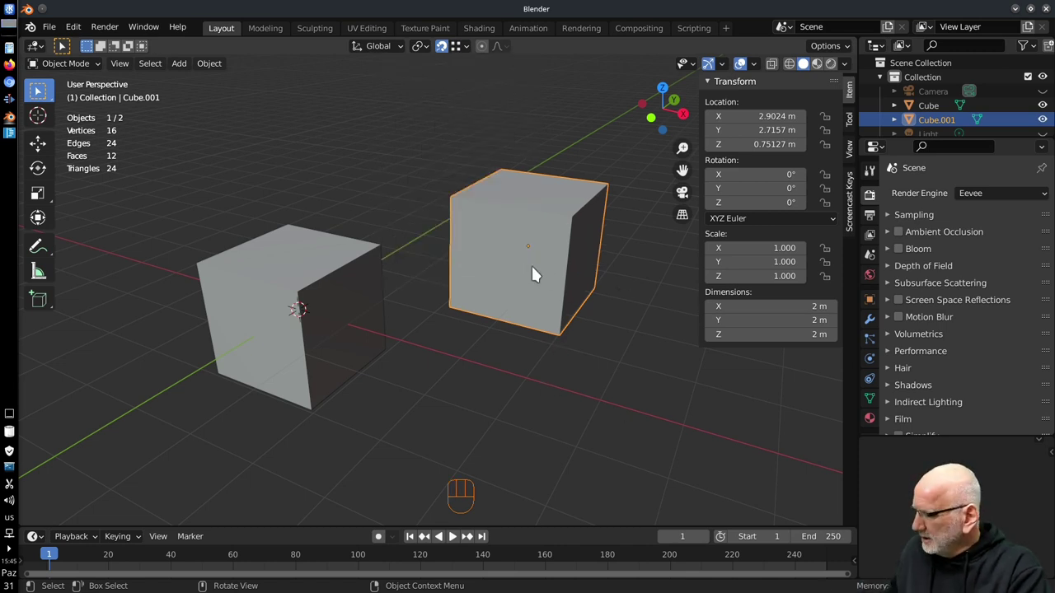
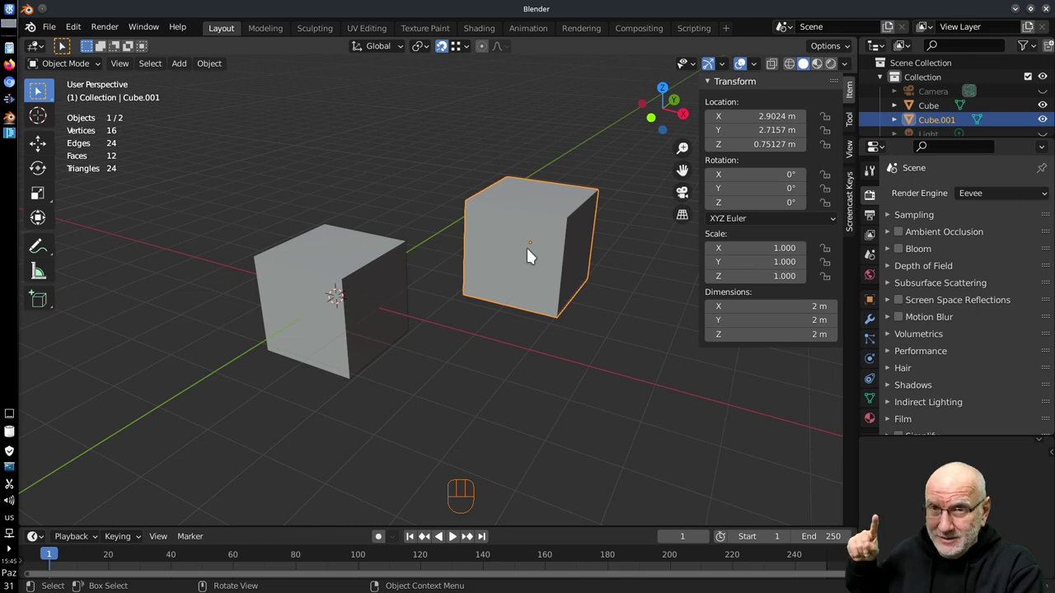
# Step: With Snap To Vertex, snap Cube.001 corner to corner onto Cube, cancel it, and add a torus
pyautogui.moveTo(469, 50); pyautogui.dragTo(584, 225)
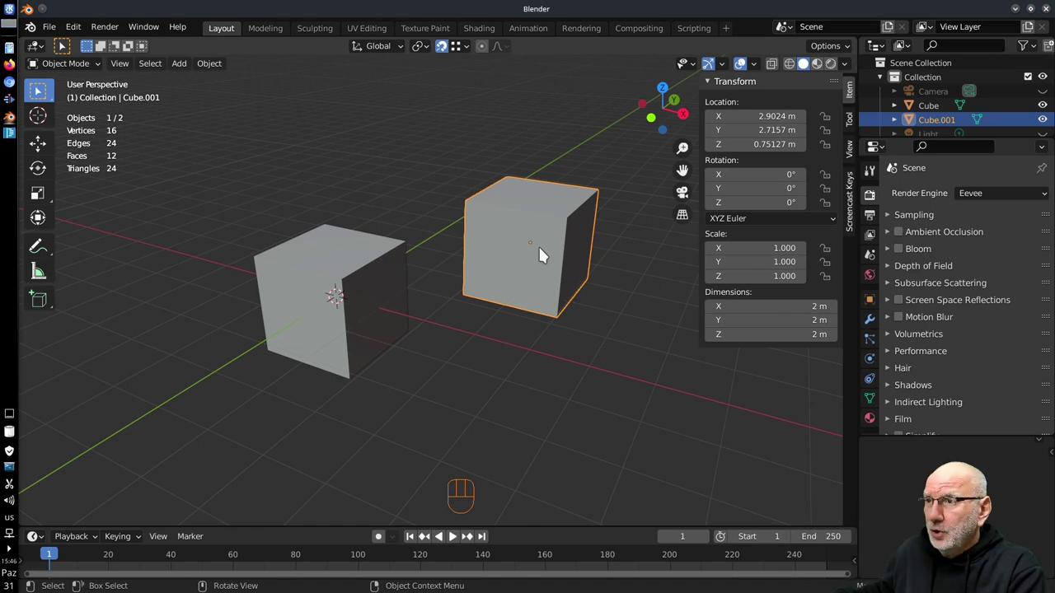
pyautogui.press('g')
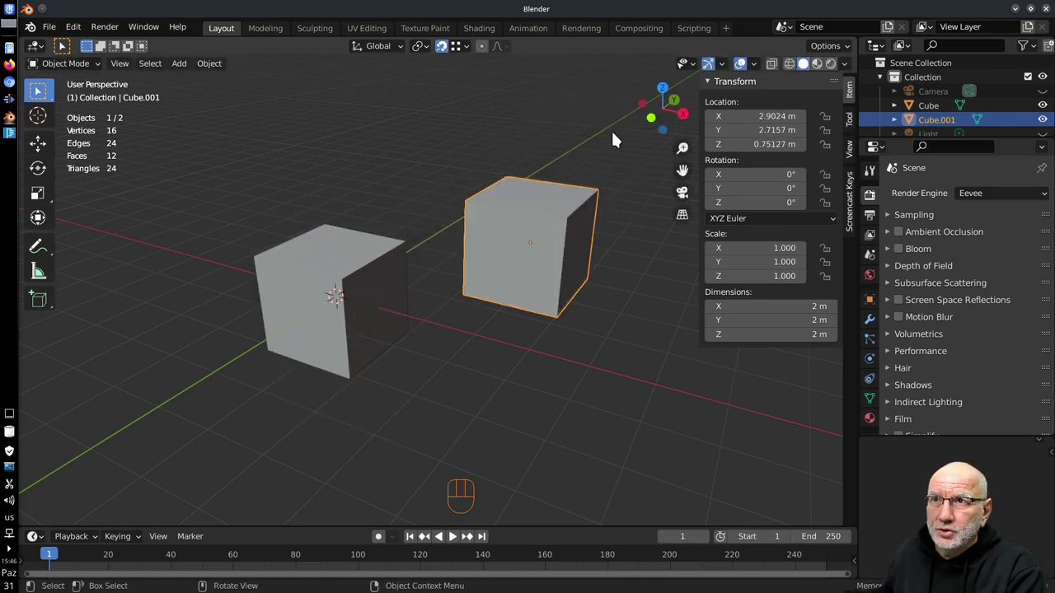
pyautogui.moveTo(779, 71); pyautogui.dragTo(533, 251)
pyautogui.moveTo(533, 251); pyautogui.dragTo(506, 250)
pyautogui.press('g')
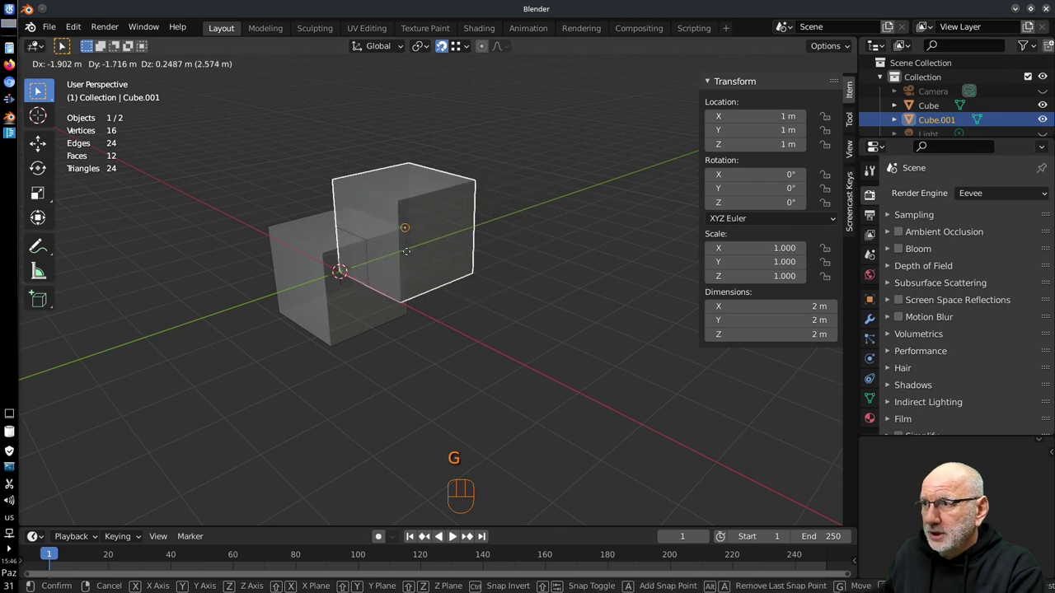
pyautogui.press('shift+a')
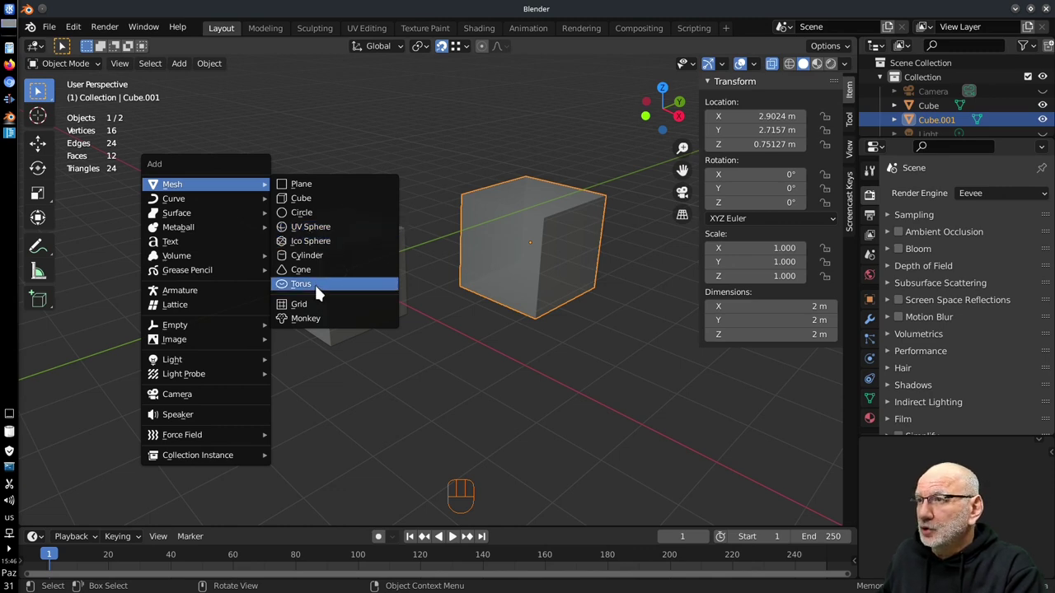
# Step: Move the torus up and away to about X -2.09, Y -0.51, Z 2.40 m, toggling Edit Mode and back
pyautogui.press('g')
pyautogui.moveTo(334, 200); pyautogui.dragTo(349, 237)
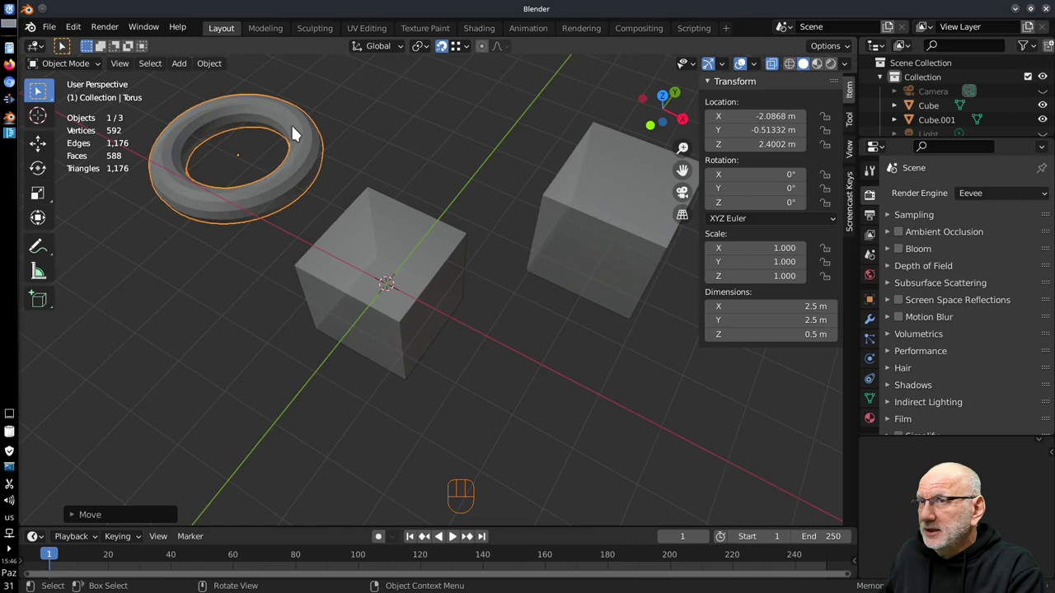
pyautogui.press('Tab')
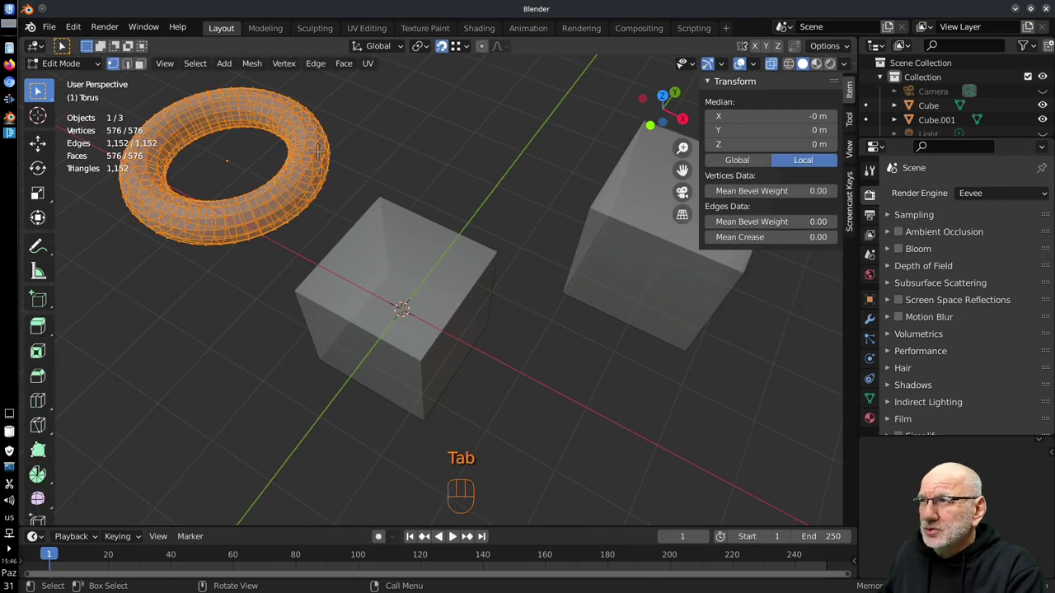
pyautogui.press('Tab')
# Step: Drag Cube.001 over the torus as a snapping trial, leaving it near 2.90, 2.72, 0.75 m
pyautogui.middleClick(434, 257)
pyautogui.moveTo(419, 240); pyautogui.dragTo(458, 248)
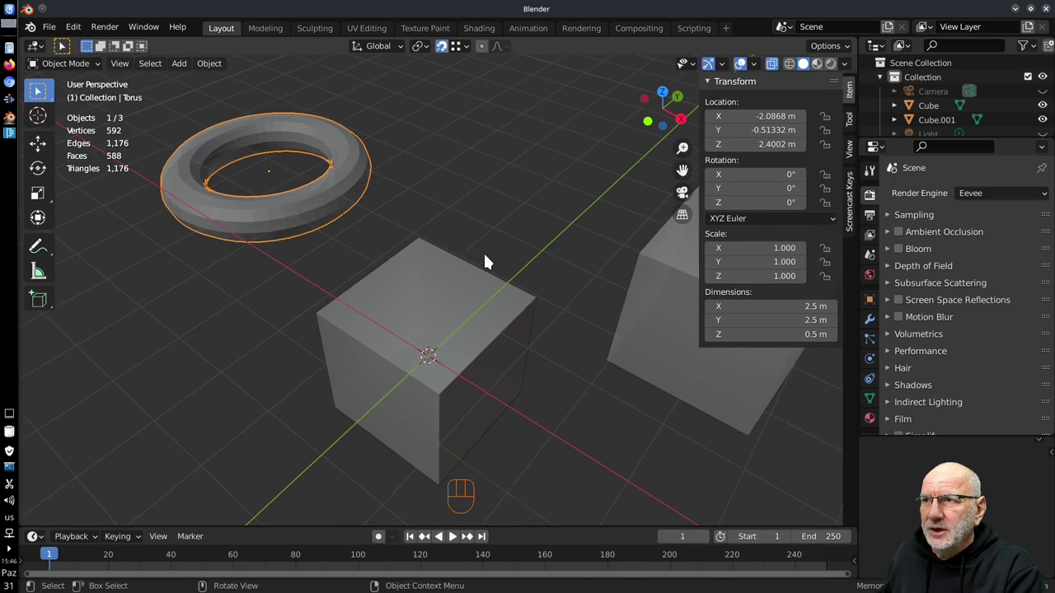
pyautogui.middleClick(431, 220)
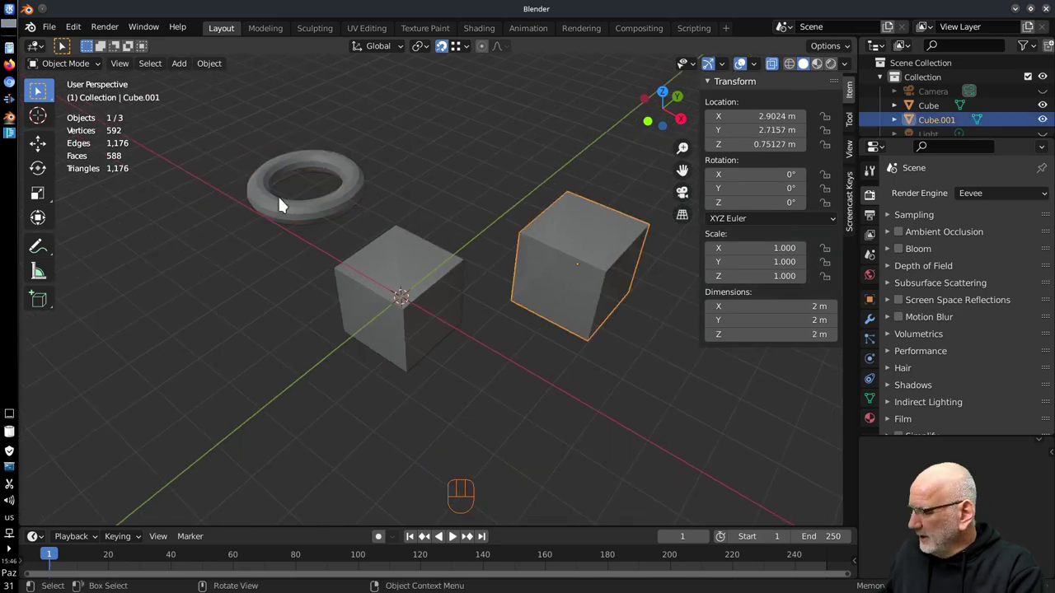
pyautogui.press('g')
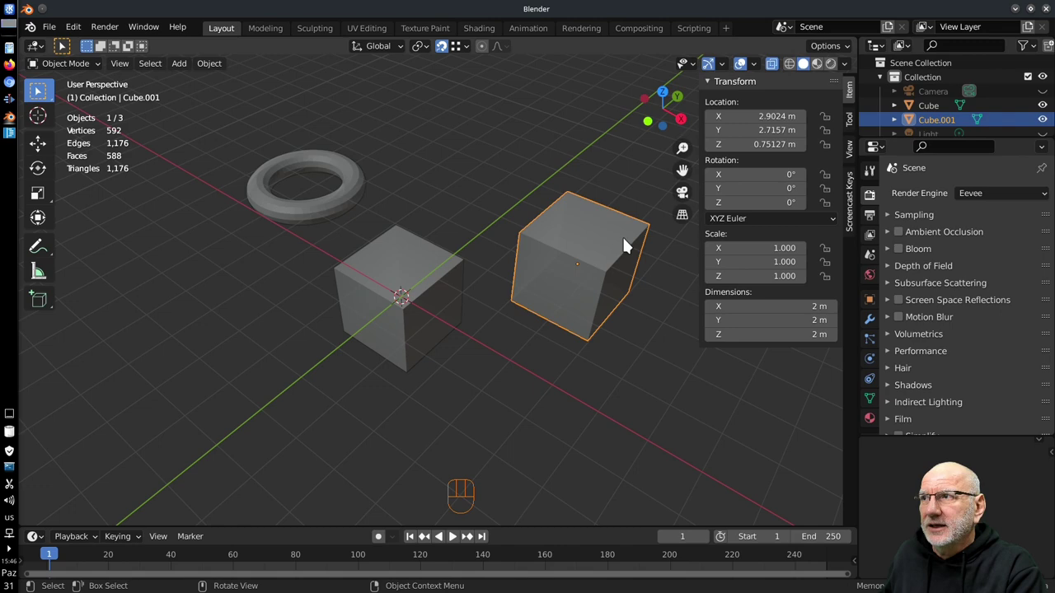
# Step: Delete the torus and trial-snap Cube.001 to 1, 1, 1 m before returning it near 2.90, 2.72, 0.75 m
pyautogui.moveTo(777, 71); pyautogui.dragTo(588, 328)
pyautogui.moveTo(587, 327); pyautogui.dragTo(586, 287)
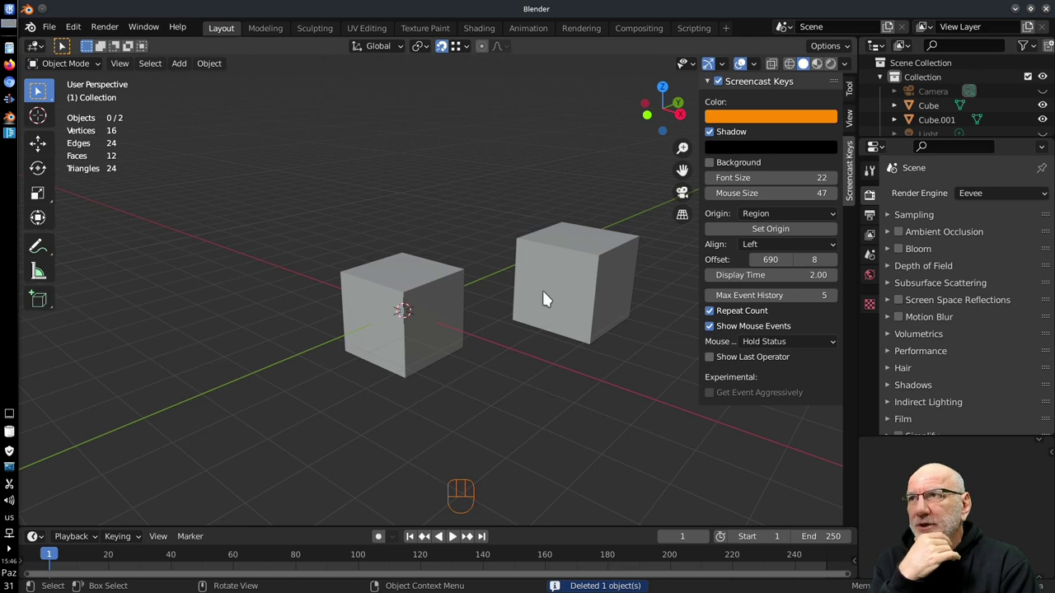
pyautogui.moveTo(472, 55); pyautogui.dragTo(548, 313)
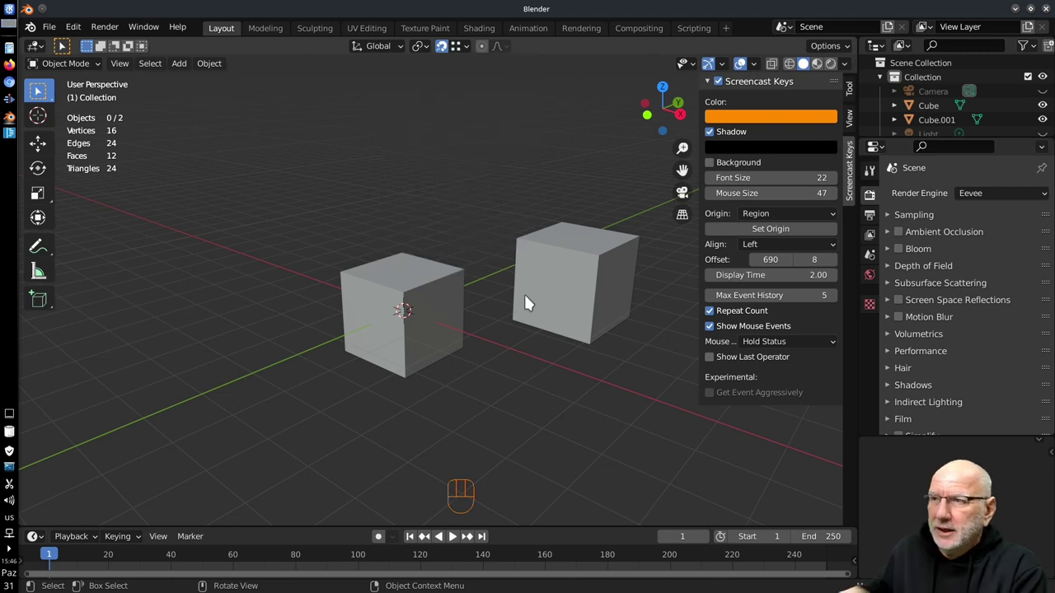
pyautogui.click(584, 286)
pyautogui.press('g')
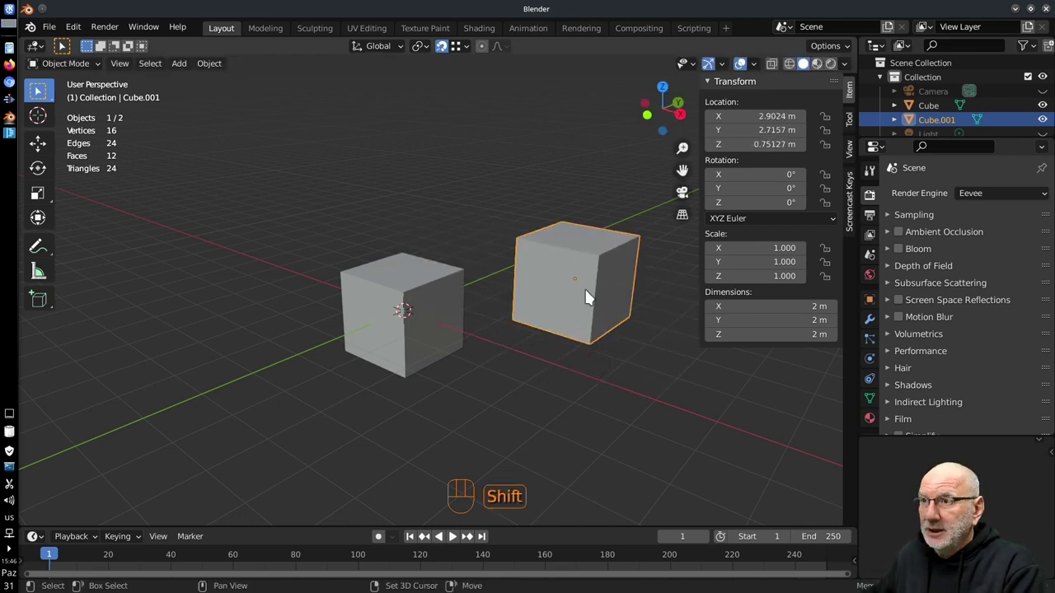
# Step: Duplicate the cube, select both cubes and move them together
pyautogui.press('shift+d')
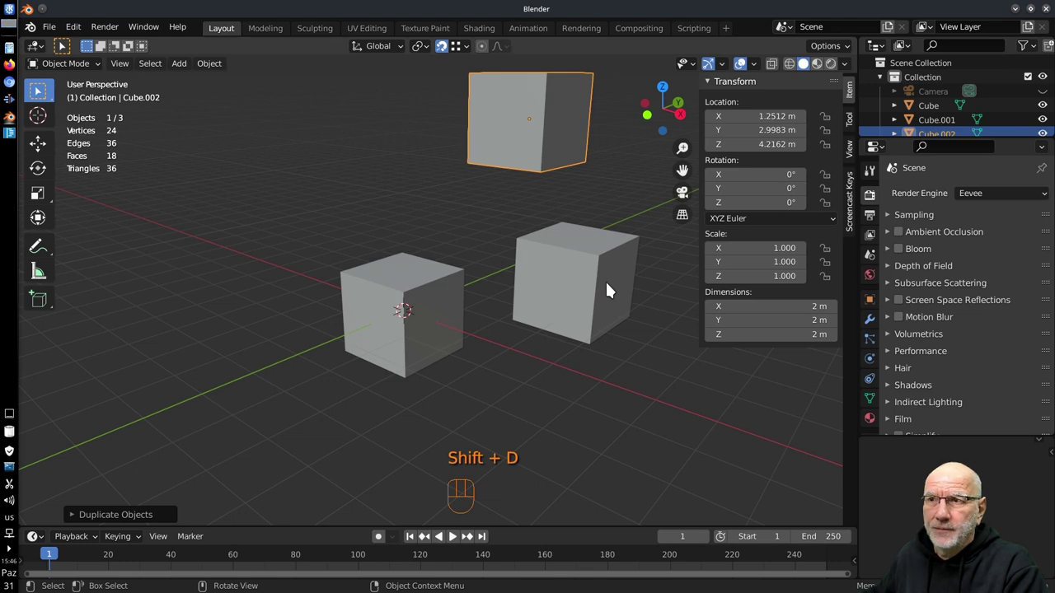
pyautogui.click(574, 283)
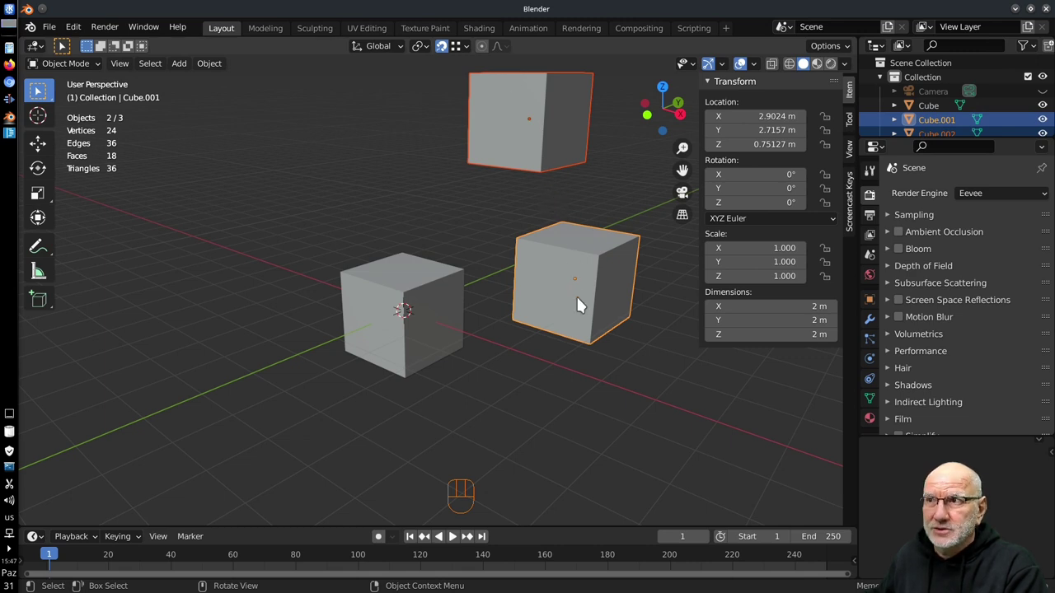
pyautogui.press('g')
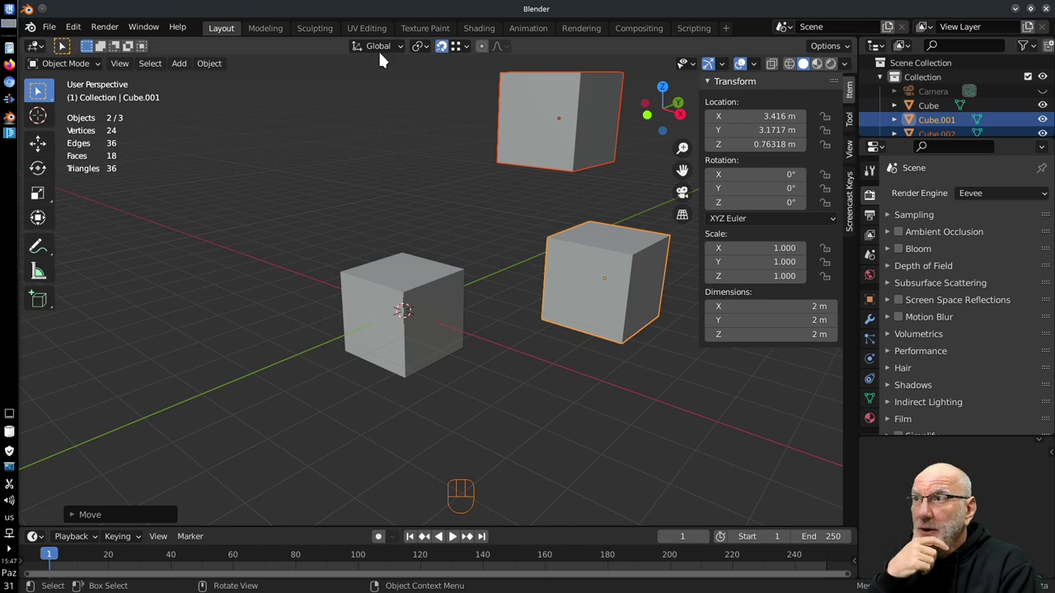
# Step: Duplicate the two selected cubes and place the copies further away, giving five cubes
pyautogui.moveTo(471, 68); pyautogui.dragTo(462, 365)
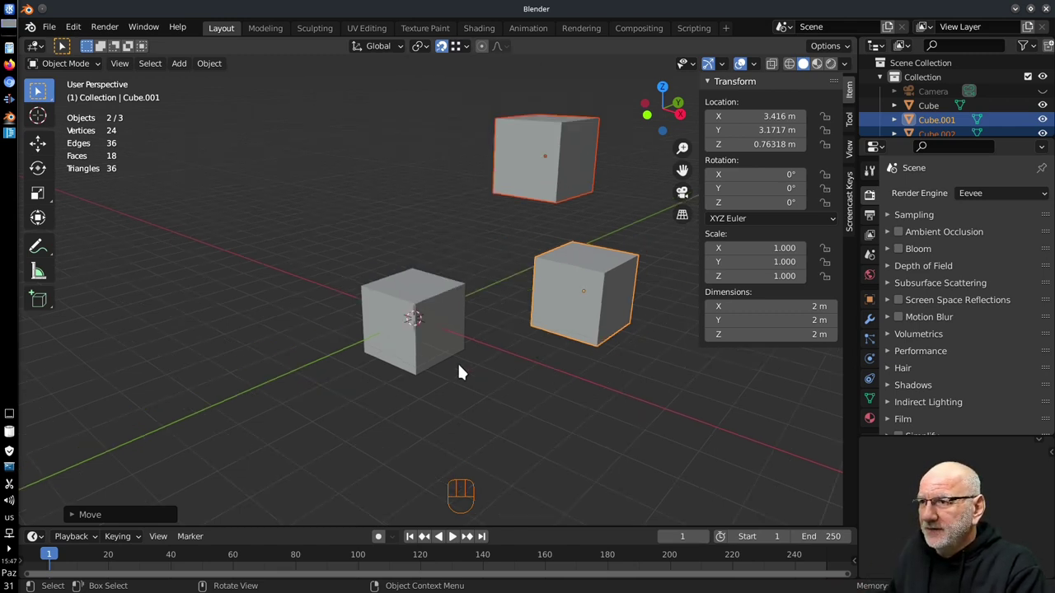
pyautogui.press('shift+d')
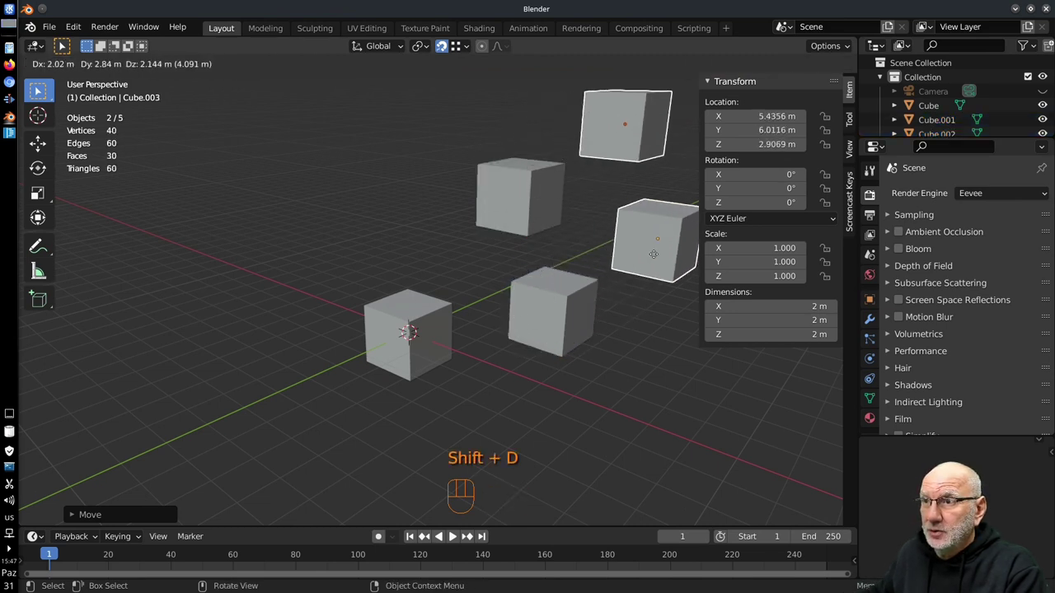
pyautogui.moveTo(630, 249); pyautogui.dragTo(518, 277)
pyautogui.moveTo(444, 235); pyautogui.dragTo(512, 305)
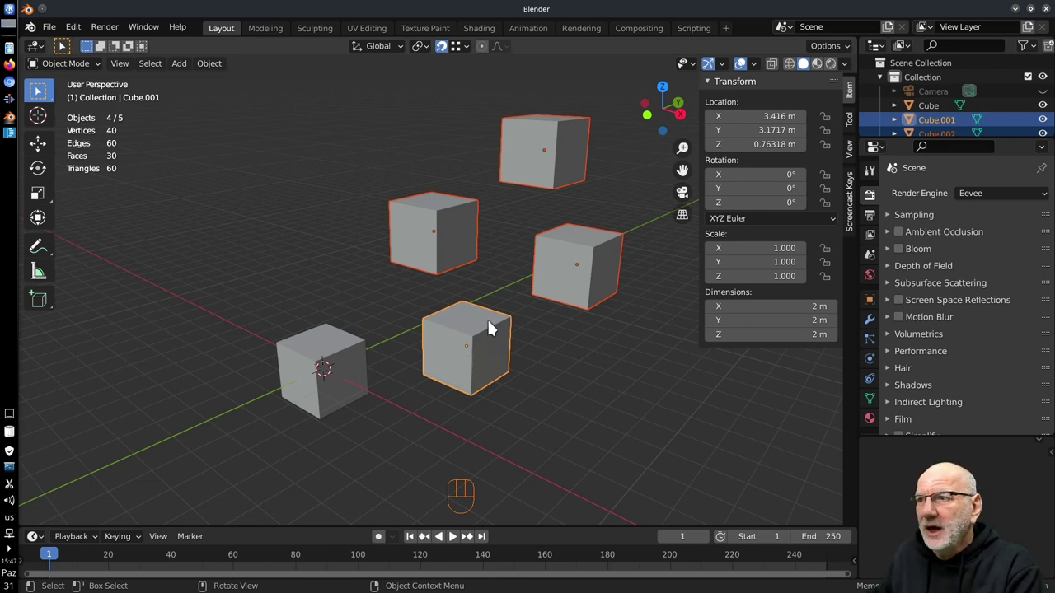
# Step: Shift-select four of the cubes
pyautogui.click(599, 287)
pyautogui.click(570, 176)
pyautogui.click(558, 272)
pyautogui.click(553, 169)
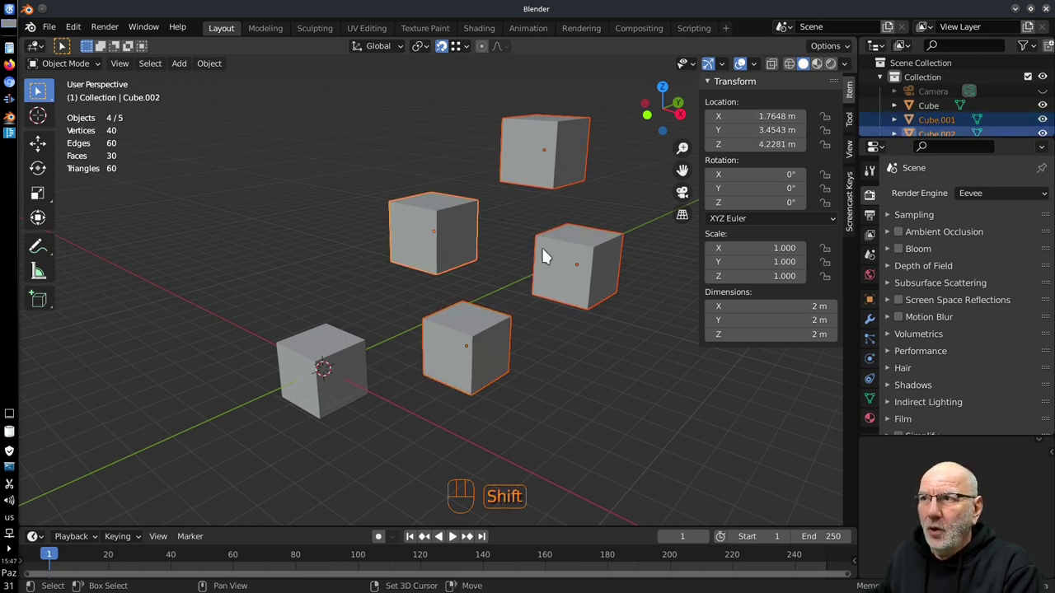
# Step: Set snapping to use the active object, nudge the four cubes, and make Cube.003 active
pyautogui.moveTo(555, 157); pyautogui.dragTo(335, 450)
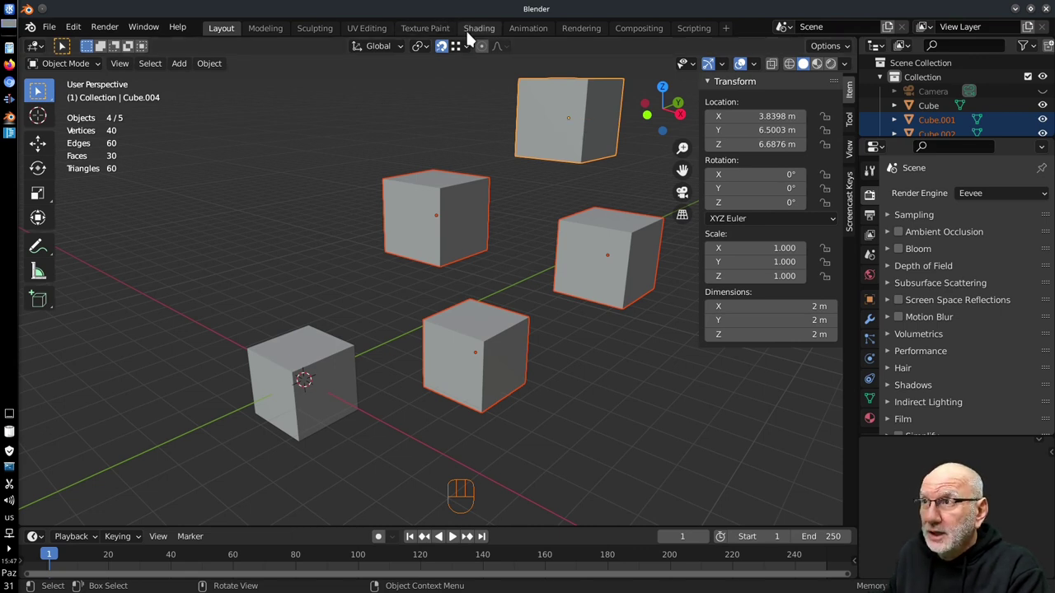
pyautogui.moveTo(471, 62); pyautogui.dragTo(604, 127)
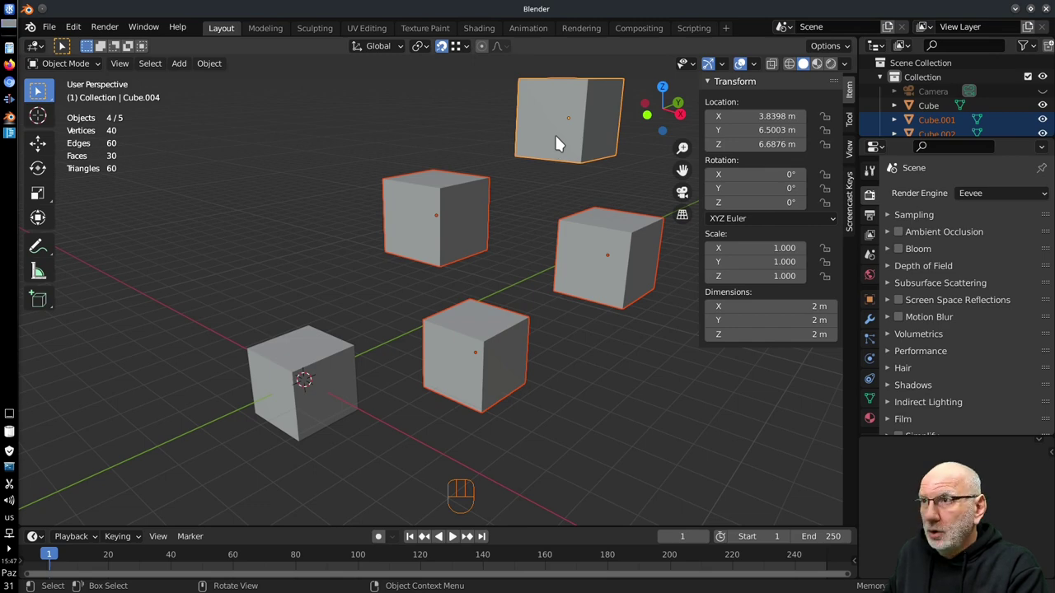
pyautogui.press('g')
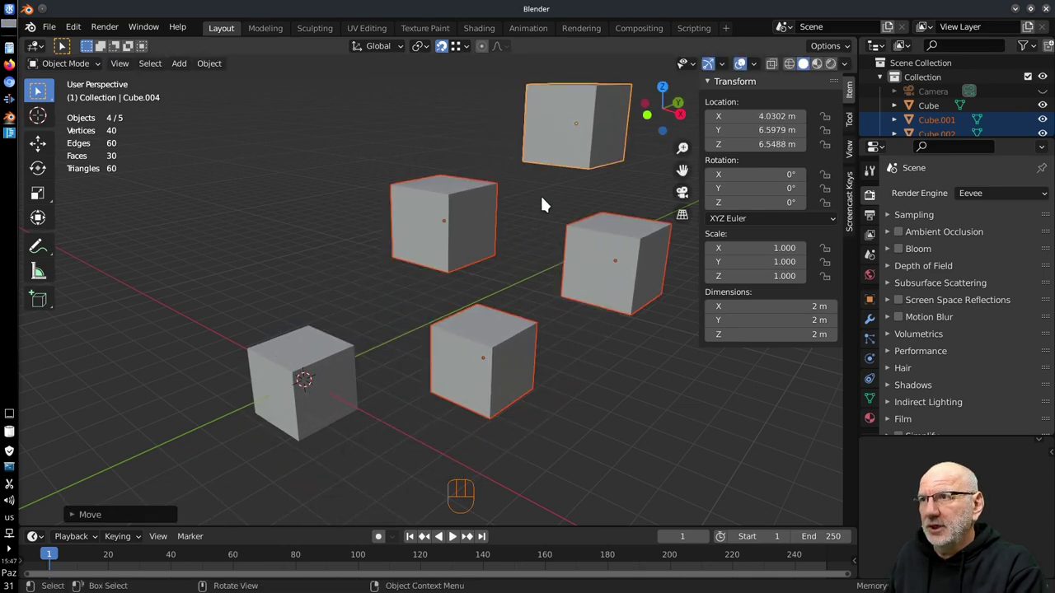
pyautogui.click(620, 300)
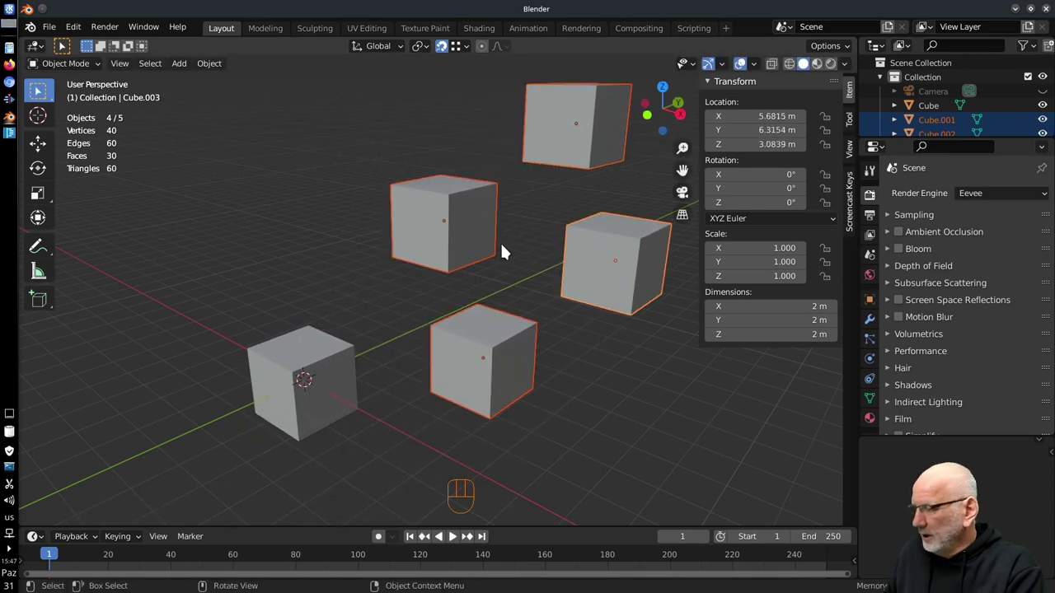
pyautogui.press('g')
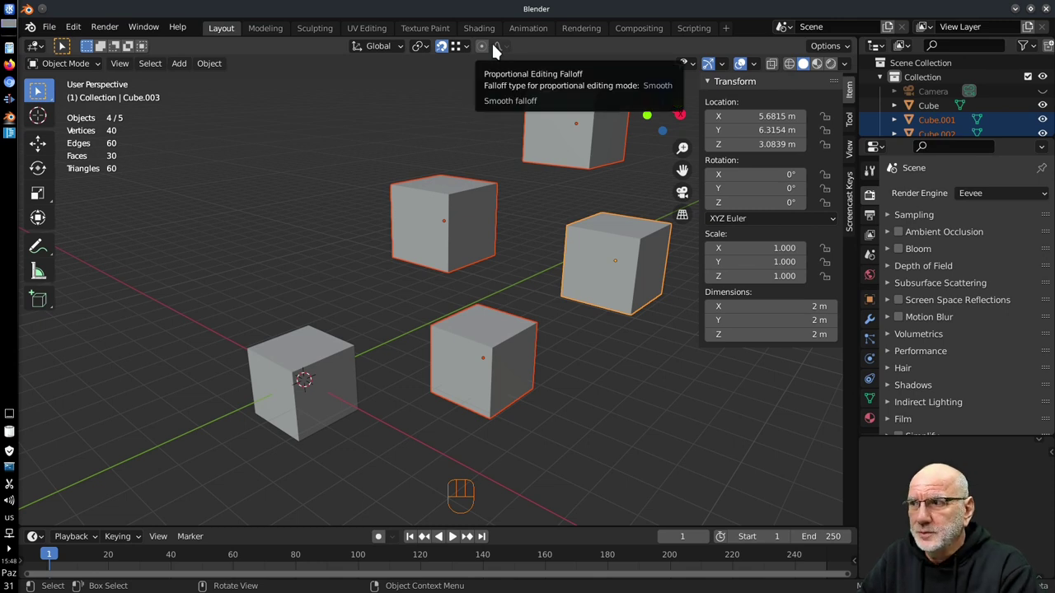
pyautogui.moveTo(477, 48); pyautogui.dragTo(643, 410)
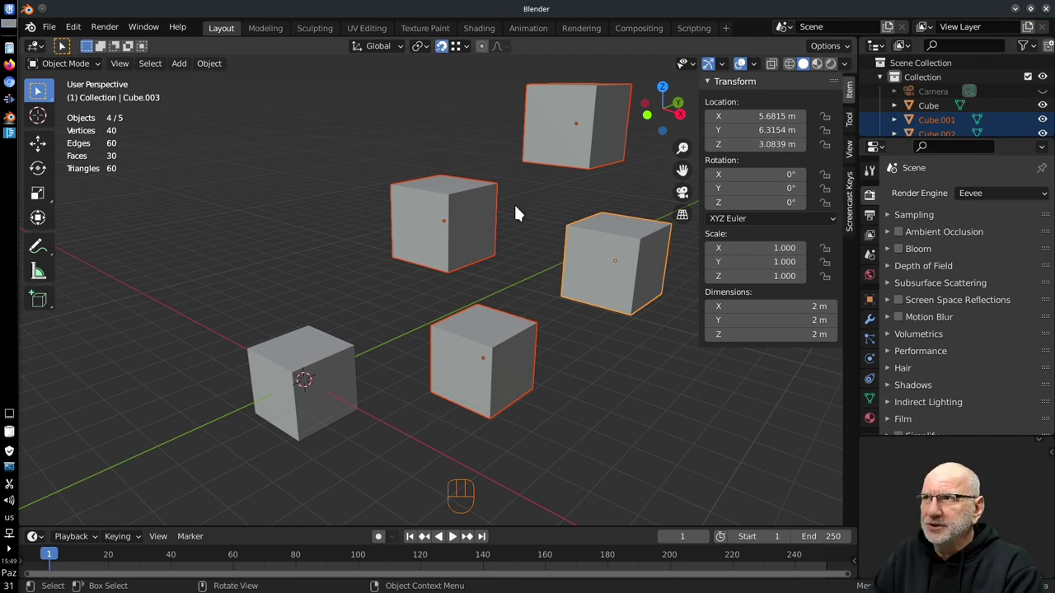
pyautogui.moveTo(463, 154); pyautogui.dragTo(579, 386)
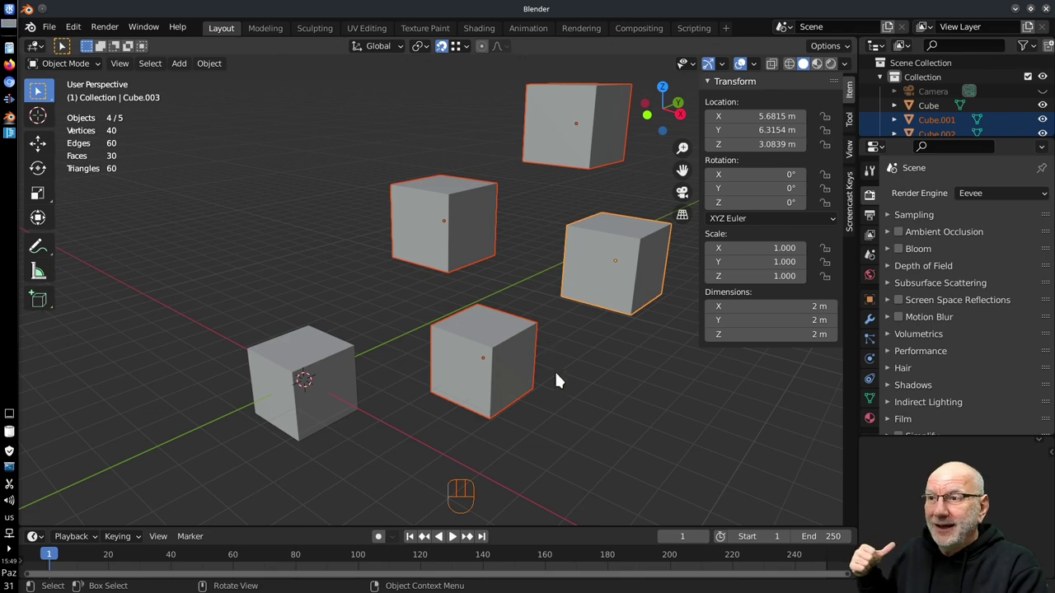
# Step: Enter mesh editing on the nearest cube and choose the median-point snap target
pyautogui.click(484, 333)
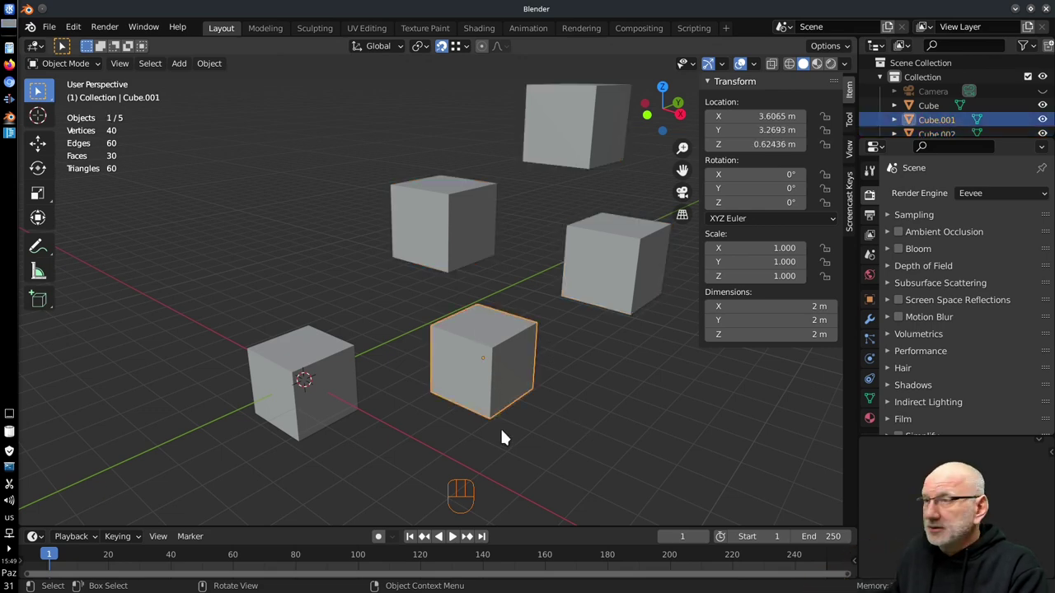
pyautogui.press('Tab')
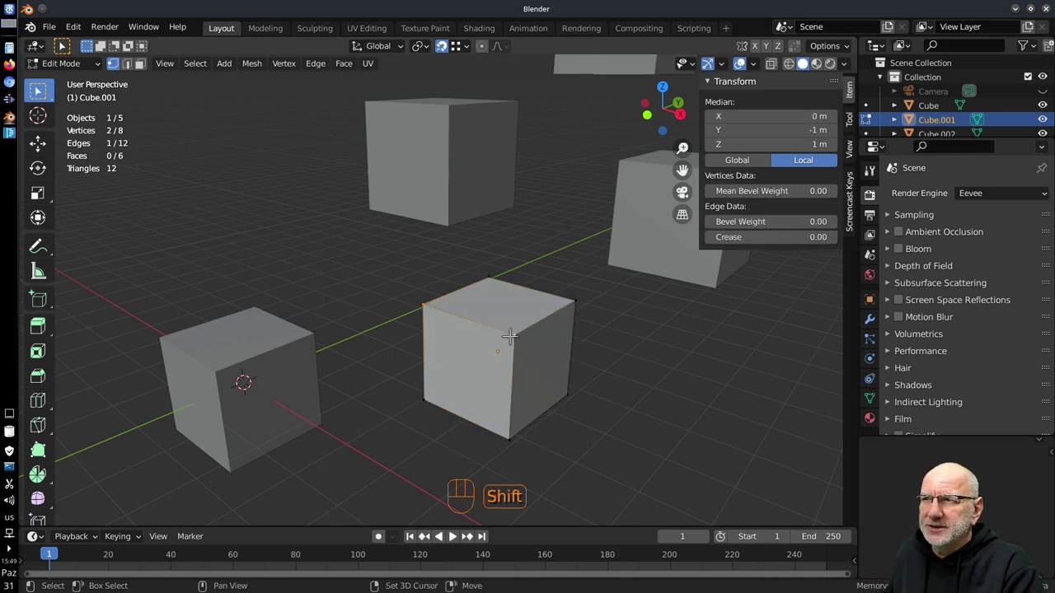
pyautogui.moveTo(472, 51); pyautogui.dragTo(325, 213)
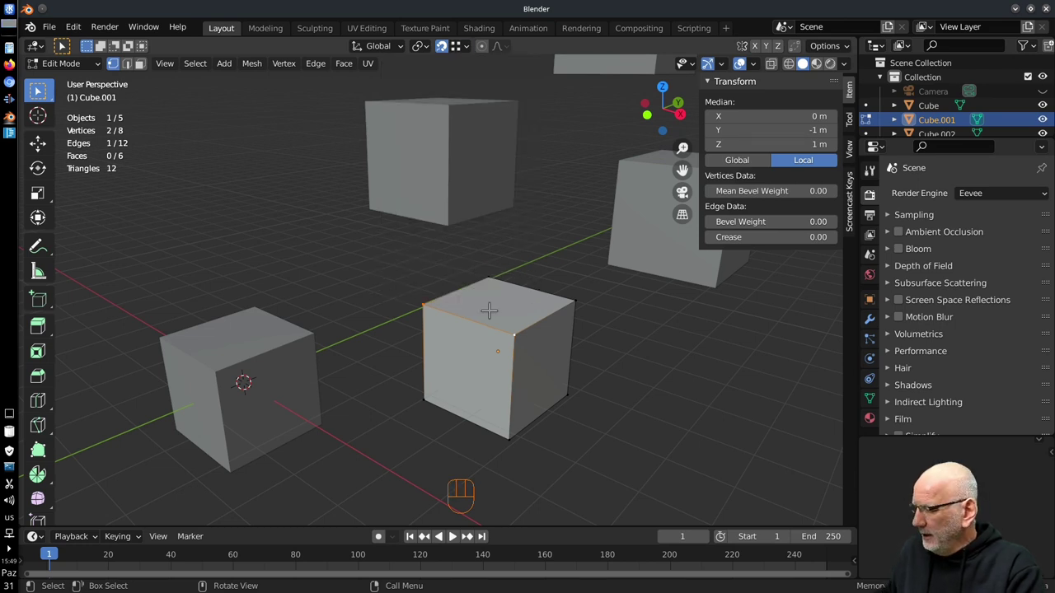
# Step: Try grabbing the selection and reopen the header snapping options
pyautogui.press('g')
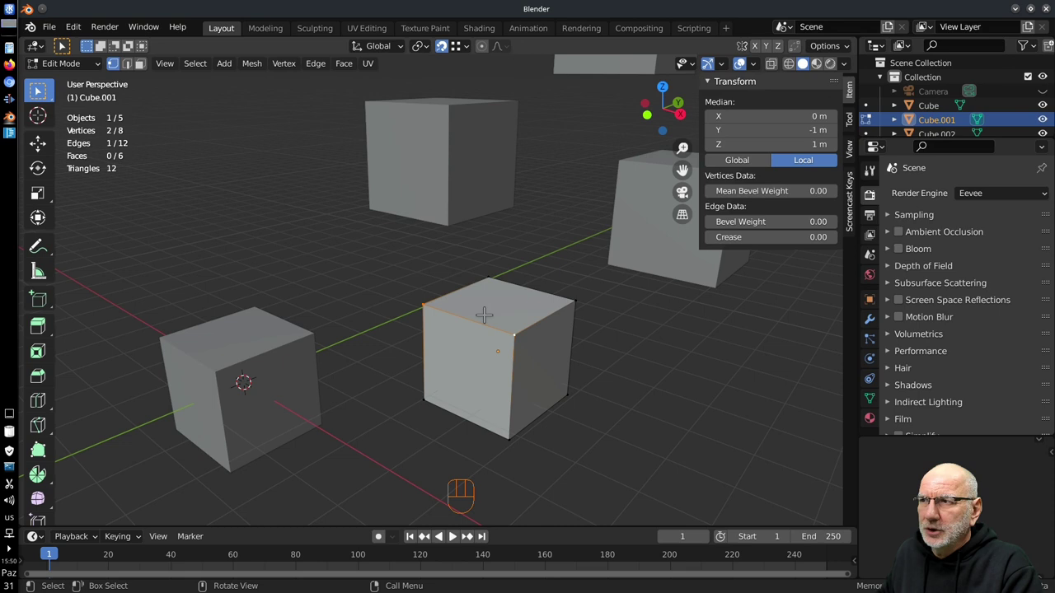
pyautogui.press('g')
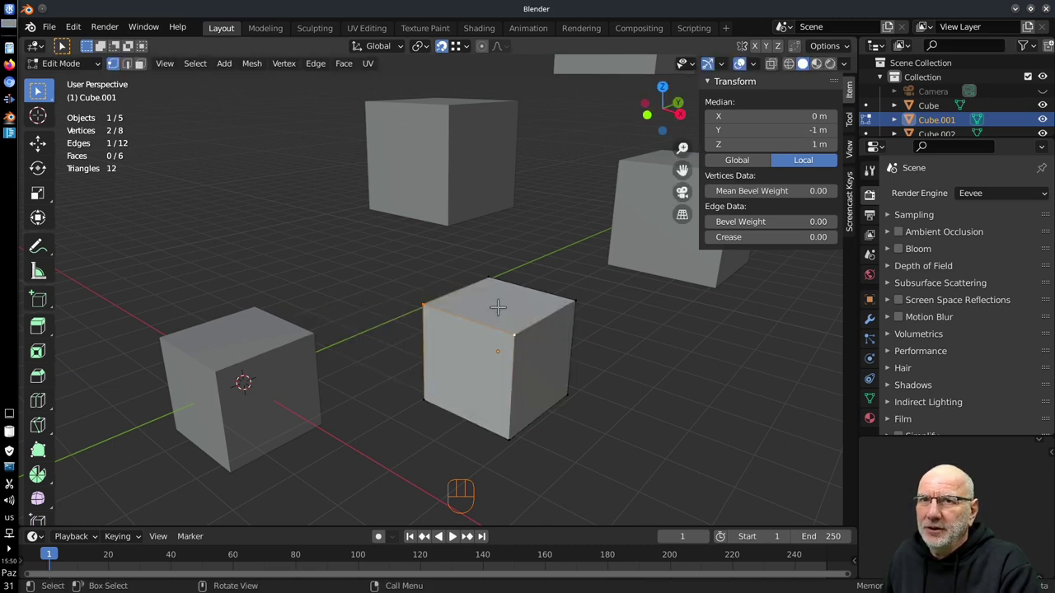
pyautogui.moveTo(475, 55); pyautogui.dragTo(518, 334)
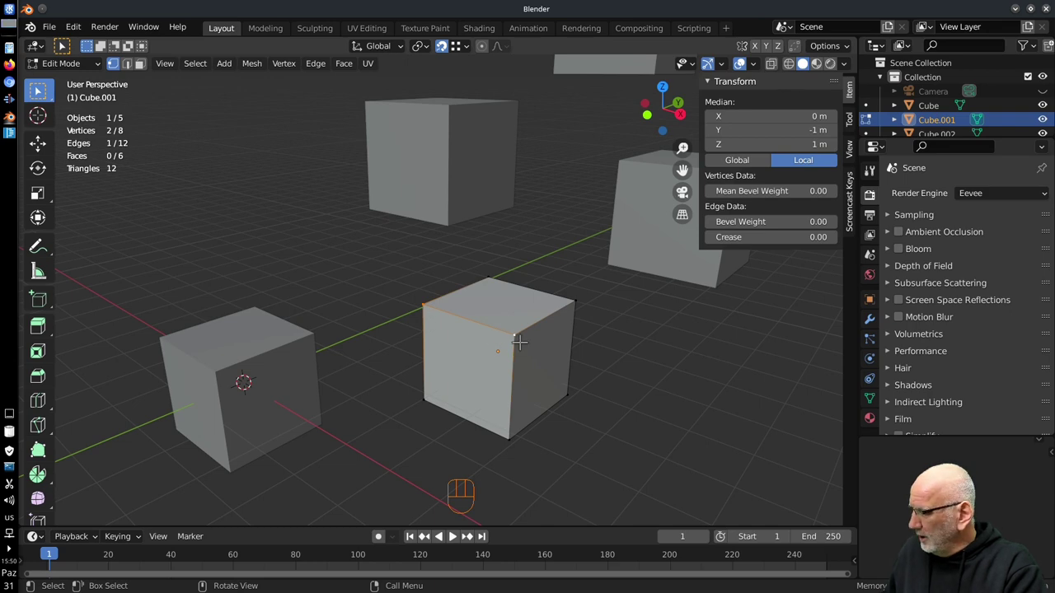
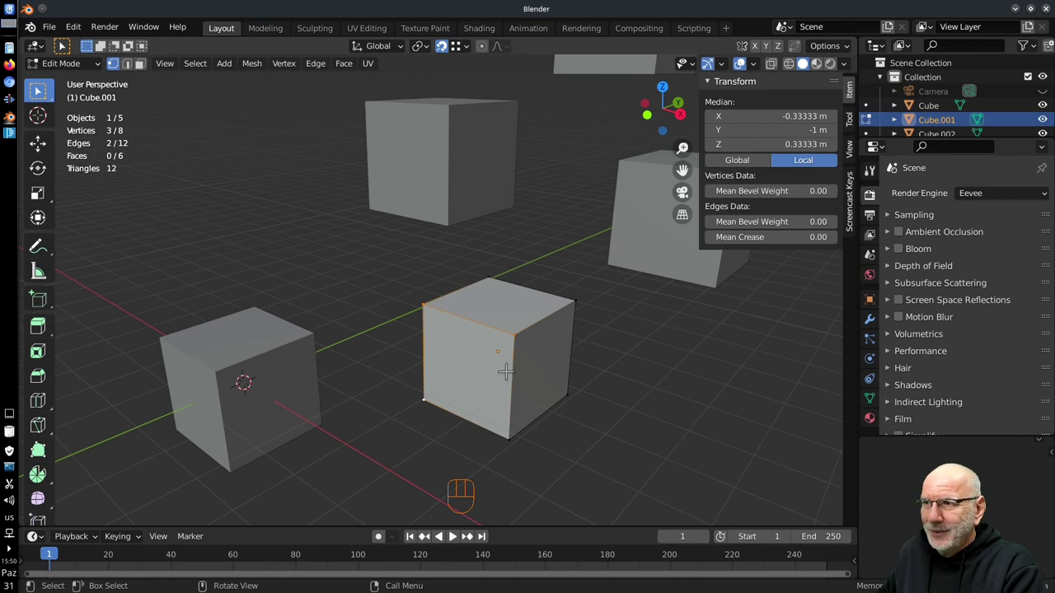
# Step: Set snapping to vertex with active element and start moving the three vertices onto the neighbouring cube's corner
pyautogui.press('g')
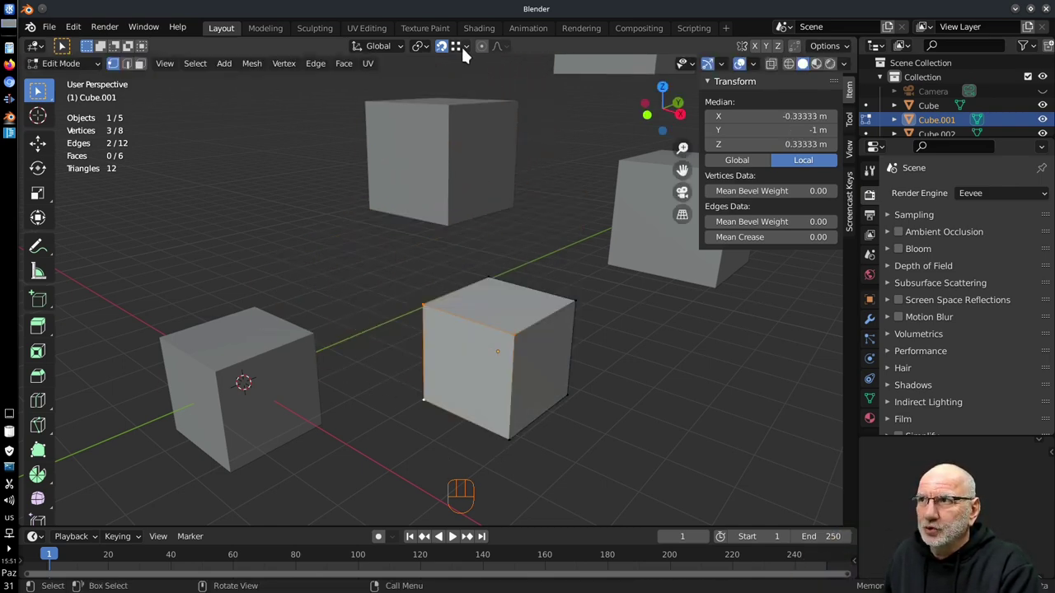
pyautogui.moveTo(468, 51); pyautogui.dragTo(469, 341)
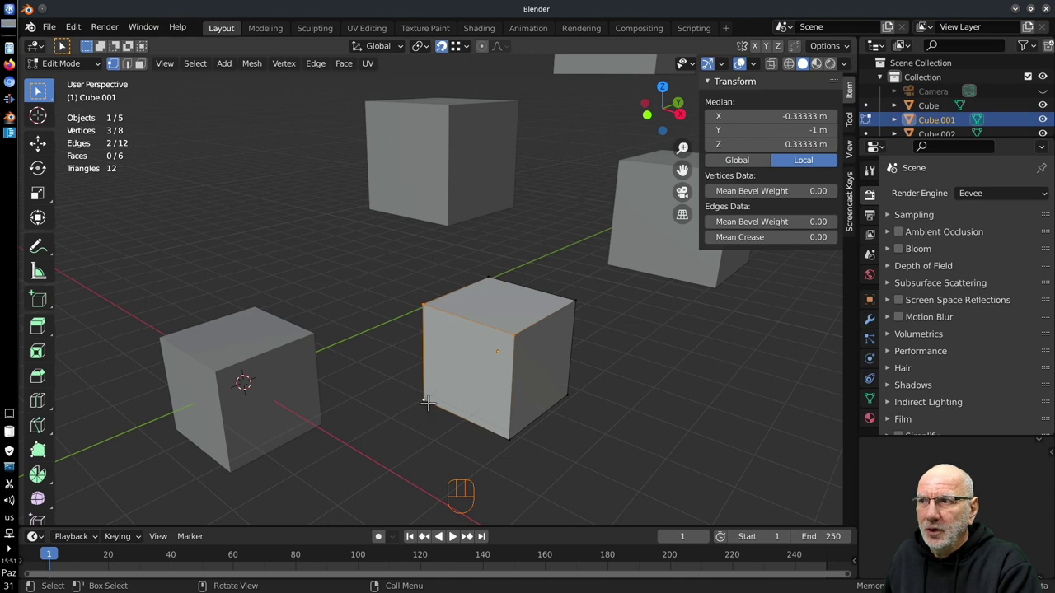
pyautogui.press('g')
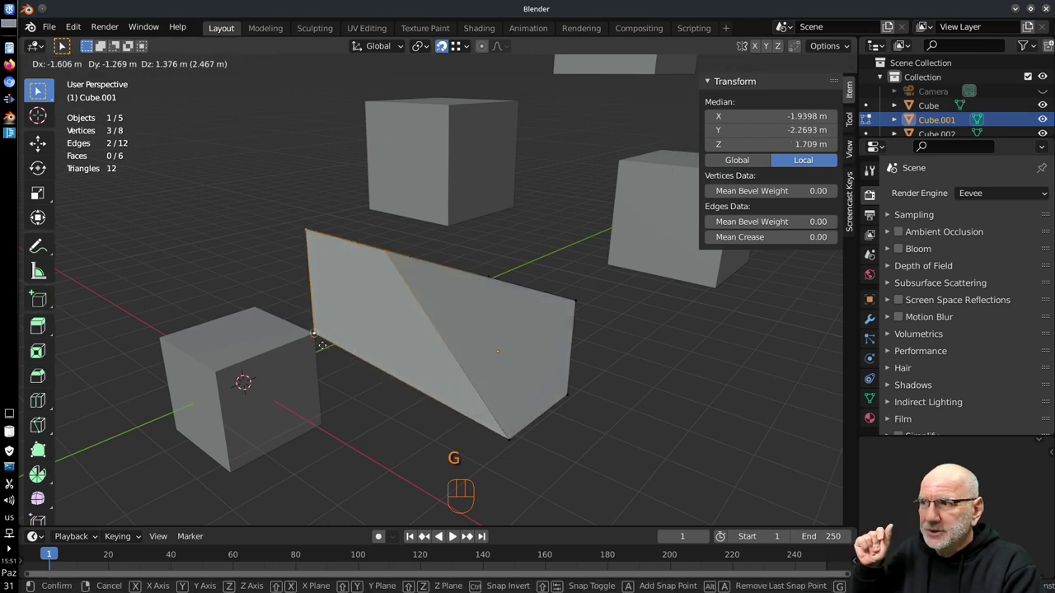